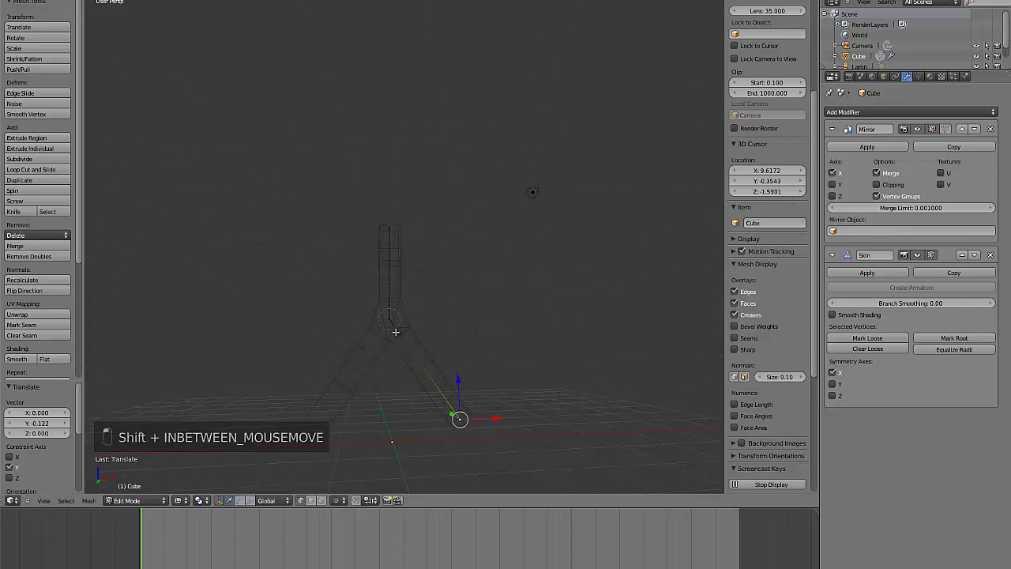
Extrude the arm span out along X, resize its skin radius and subdivide it into segments.
key(e)
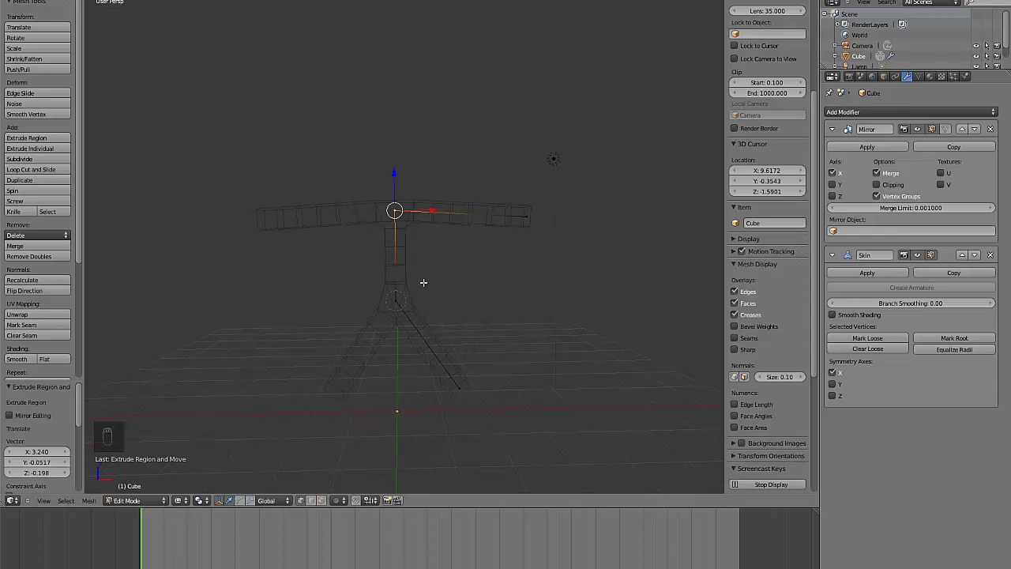
key(ctrl+a)
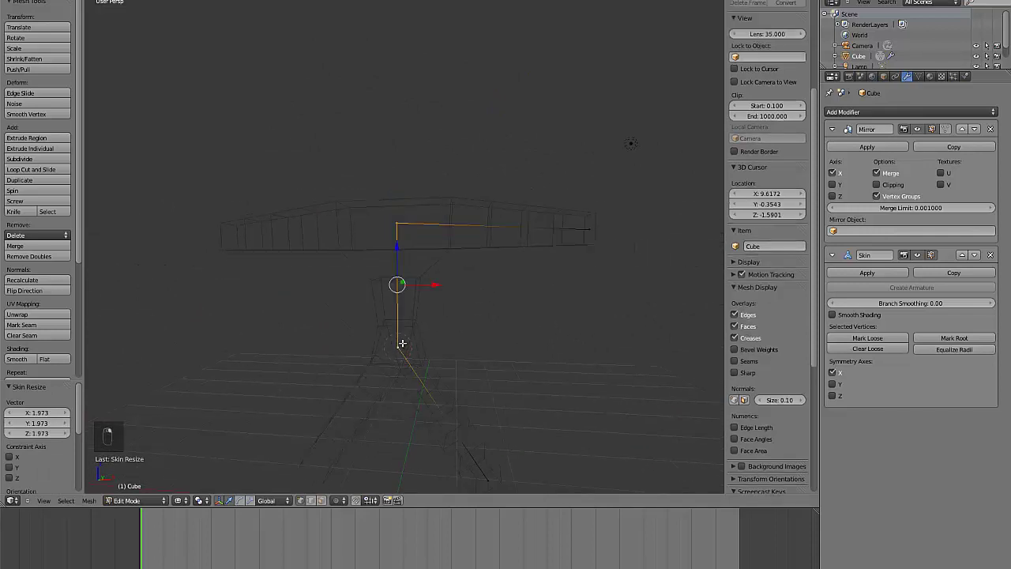
key(w)
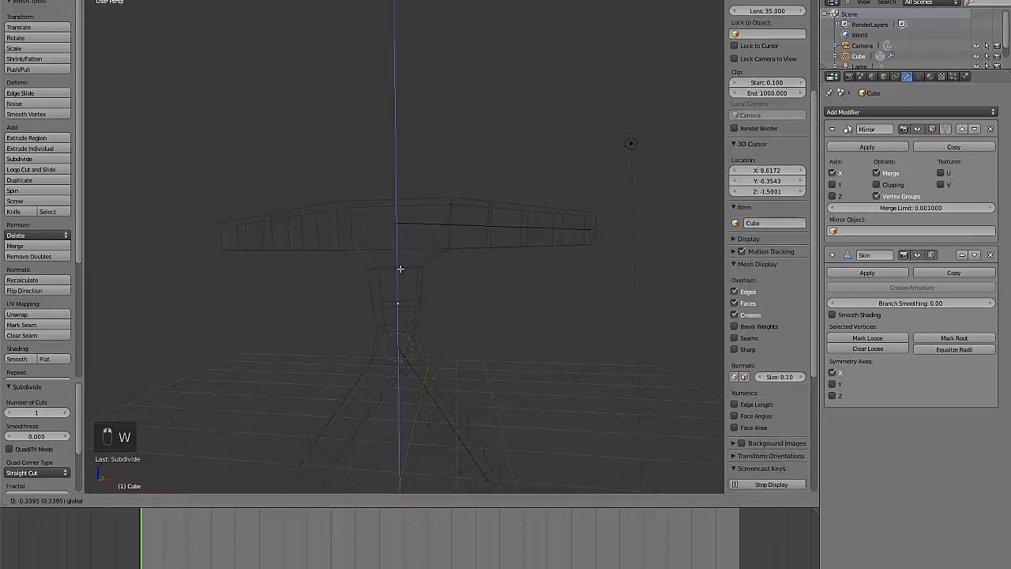
key(ctrl+a)
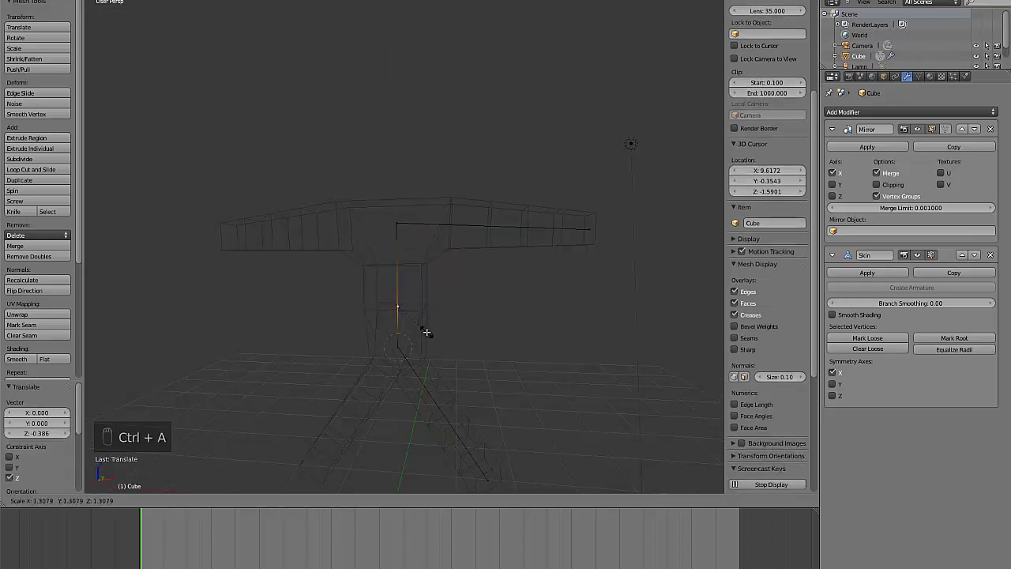
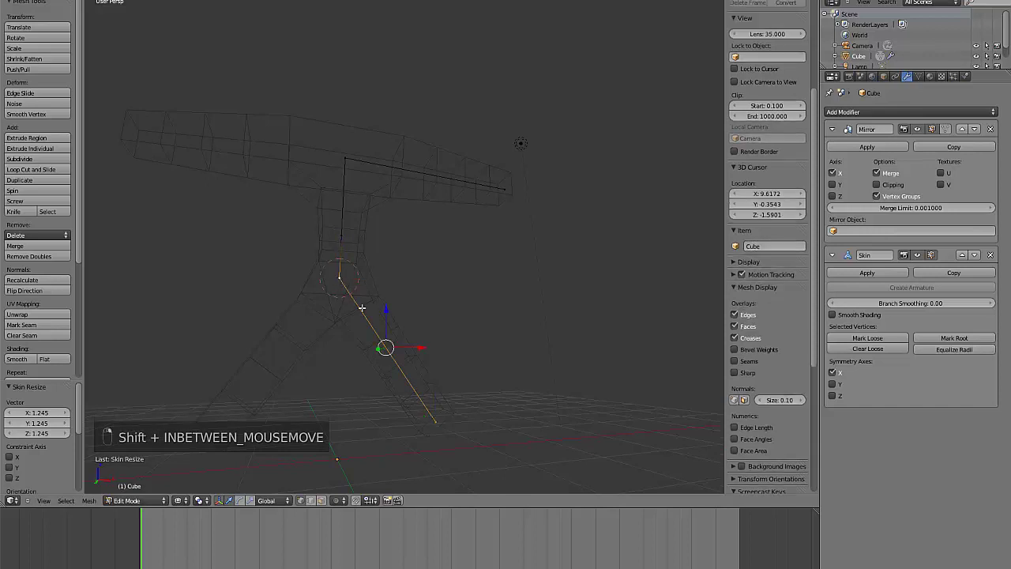
key(w)
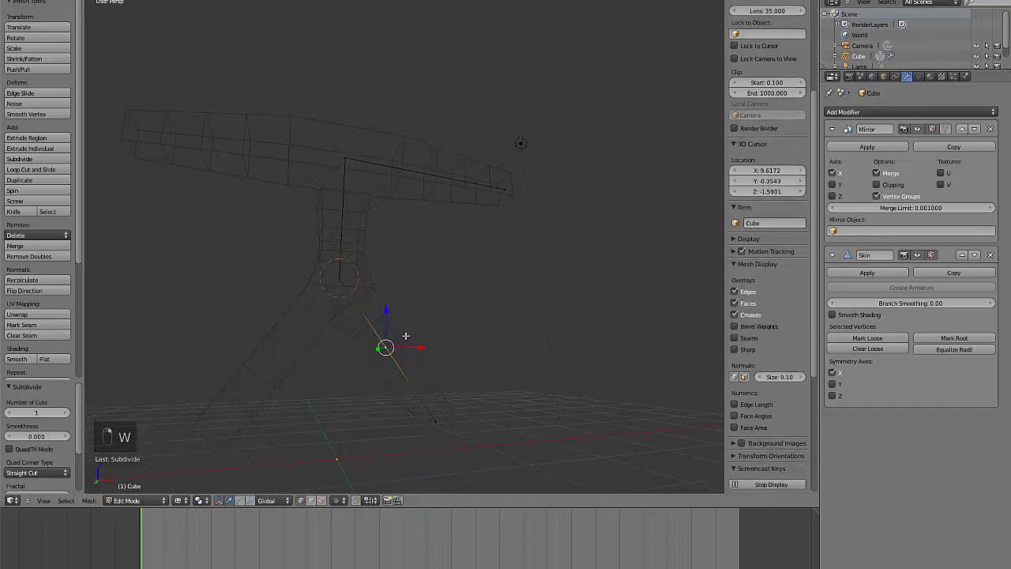
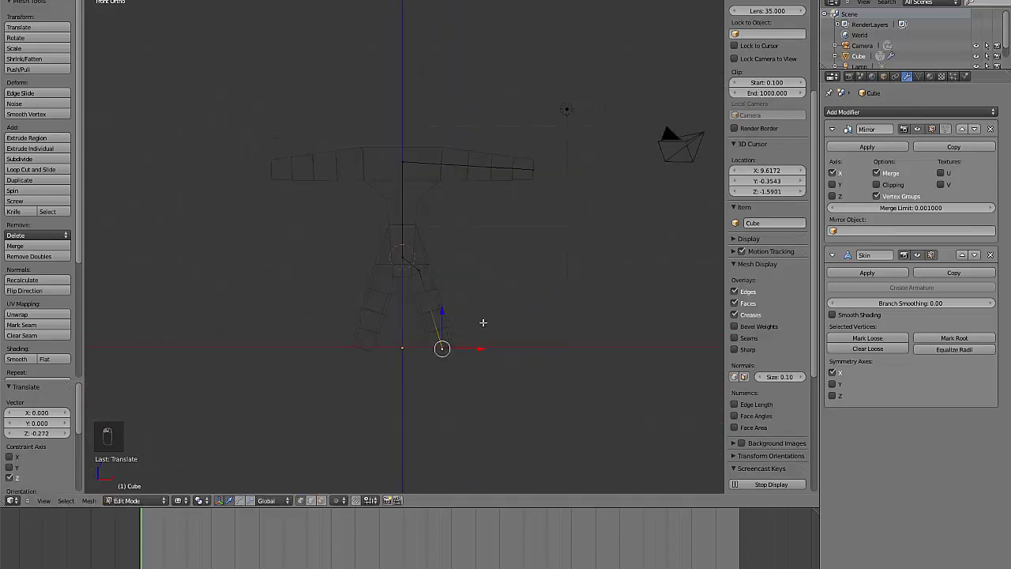
Lower the outer arm vertices so the span arches downward, checking the shape in solid shading.
key(a)
key(b)
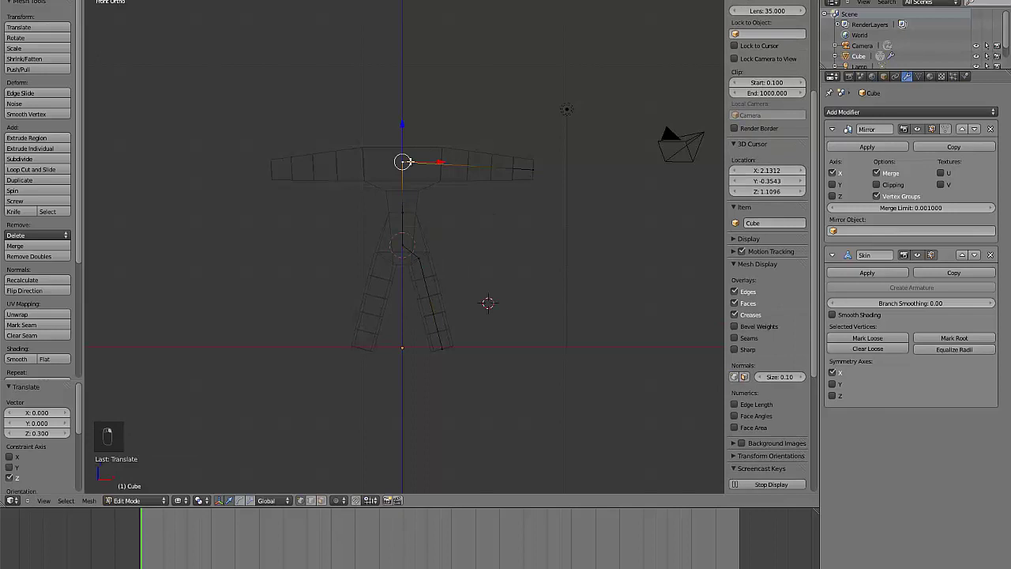
key(e)
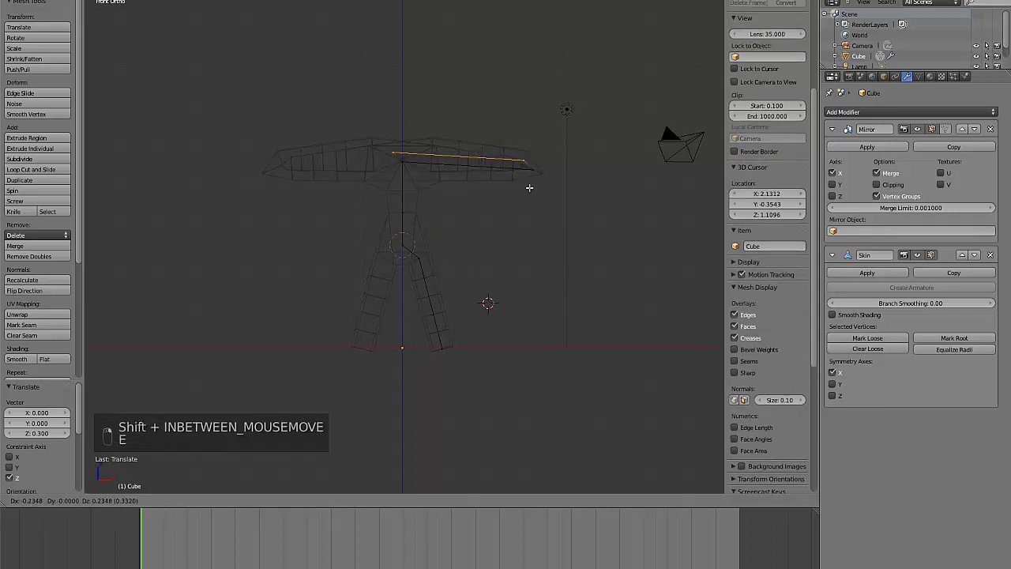
key(ctrl+z)
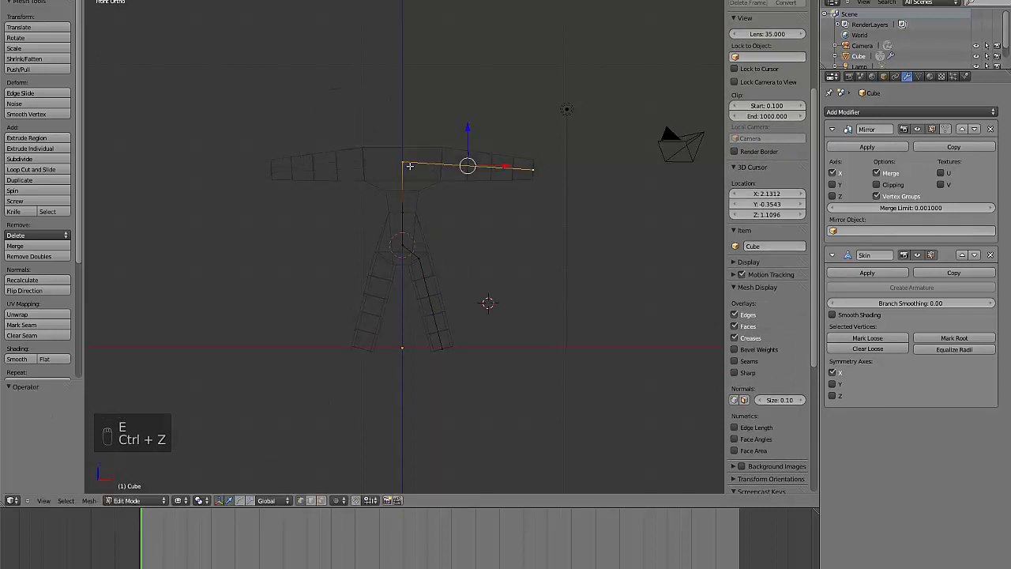
key(w)
key(w)
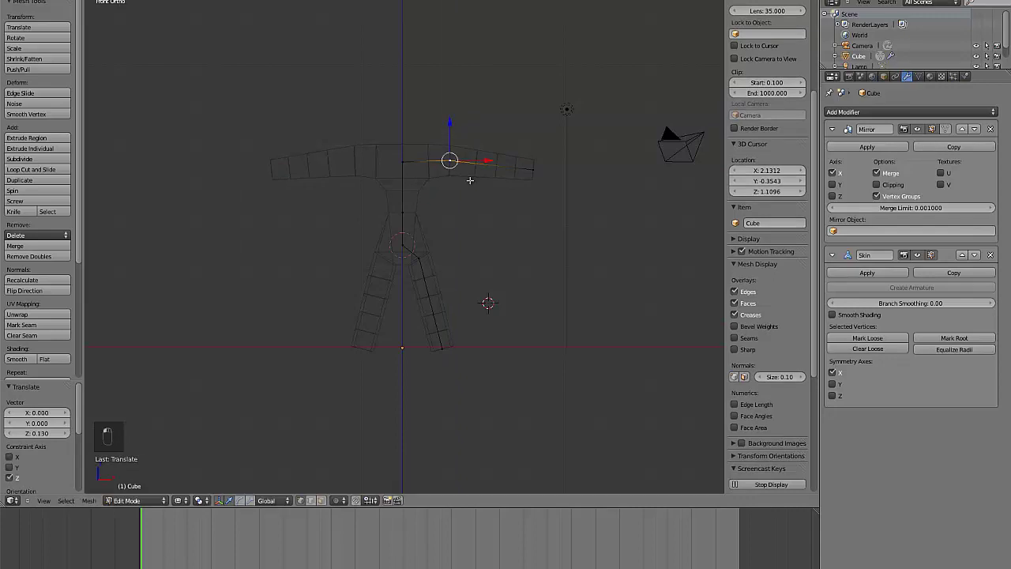
key(z)
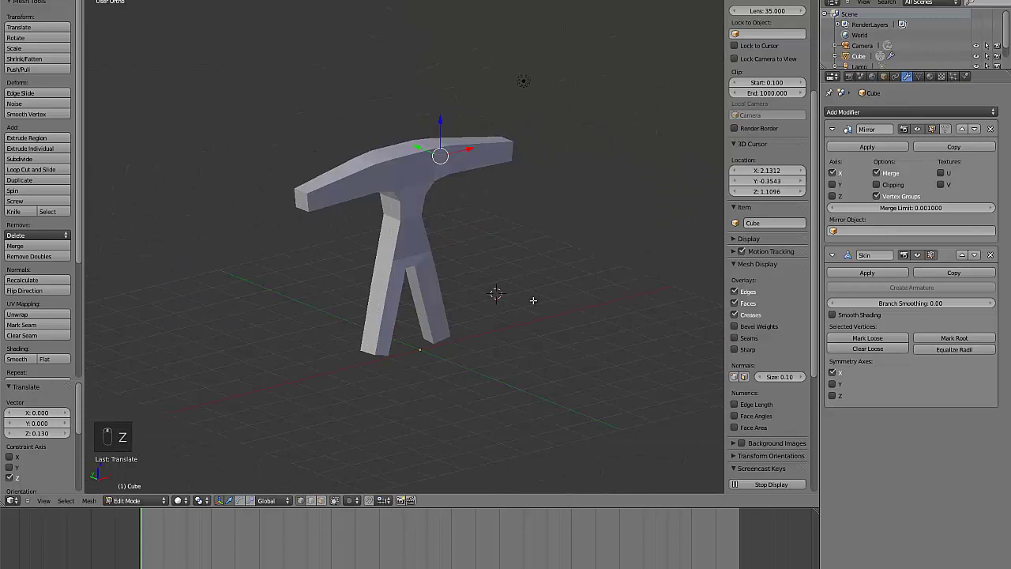
key(z)
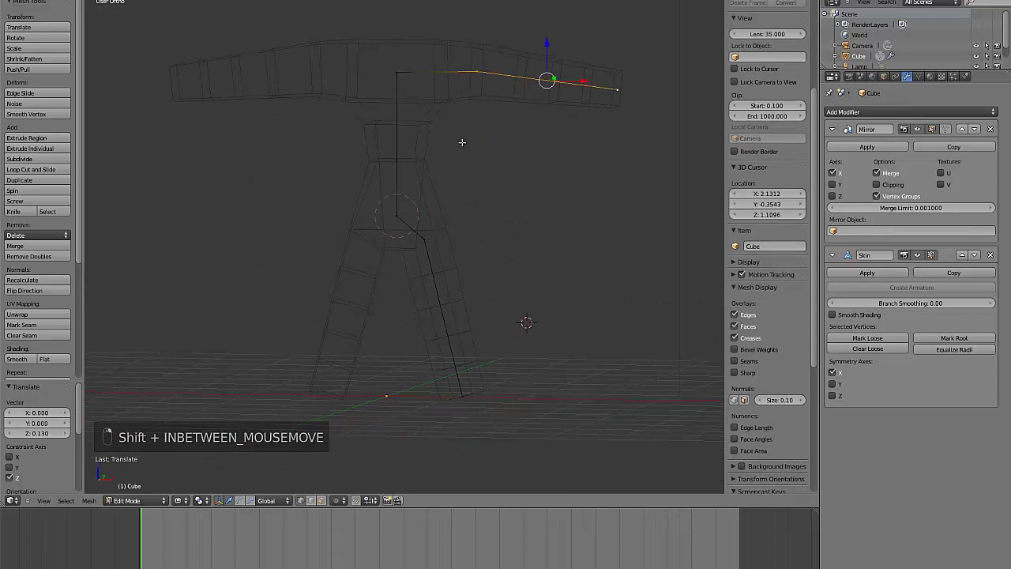
Subdivide the arm edge and thicken the skin near its tip into knobbly bulges.
key(w)
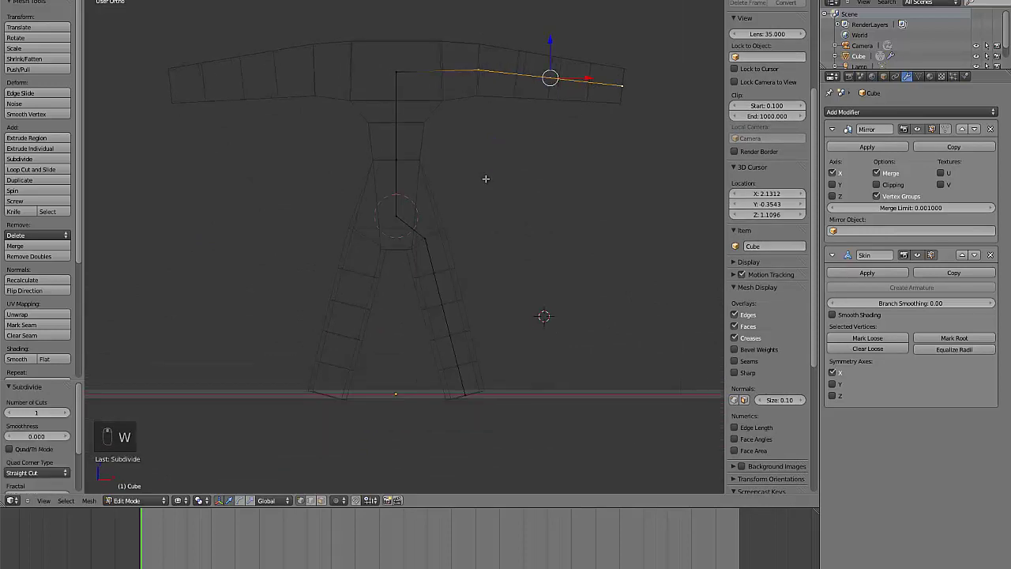
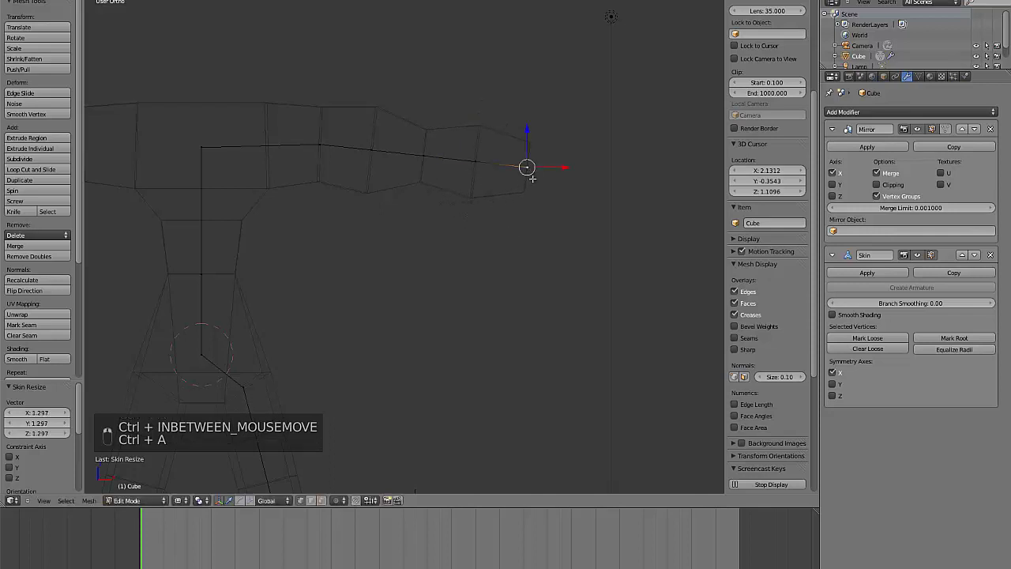
key(ctrl+a)
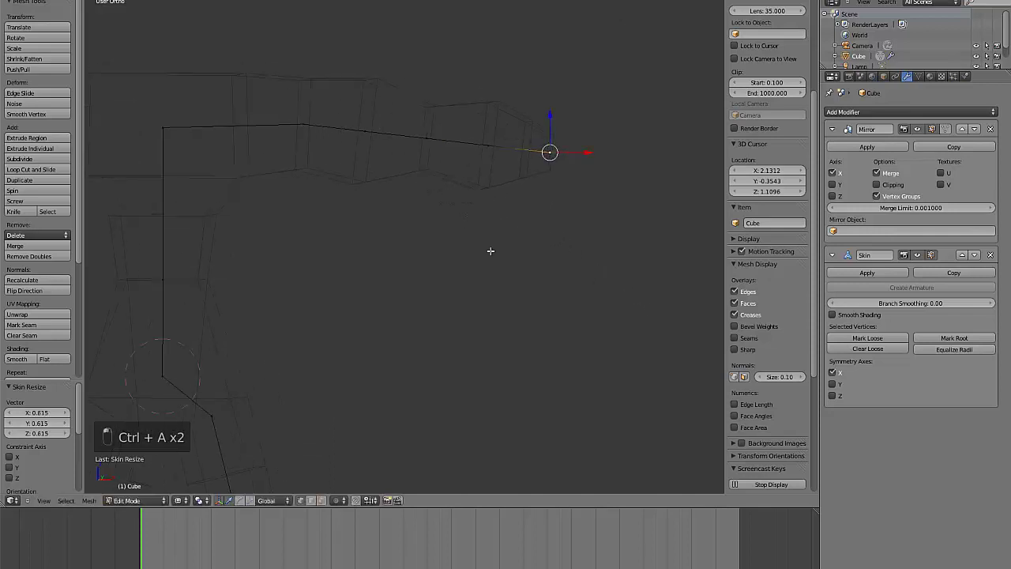
key(z)
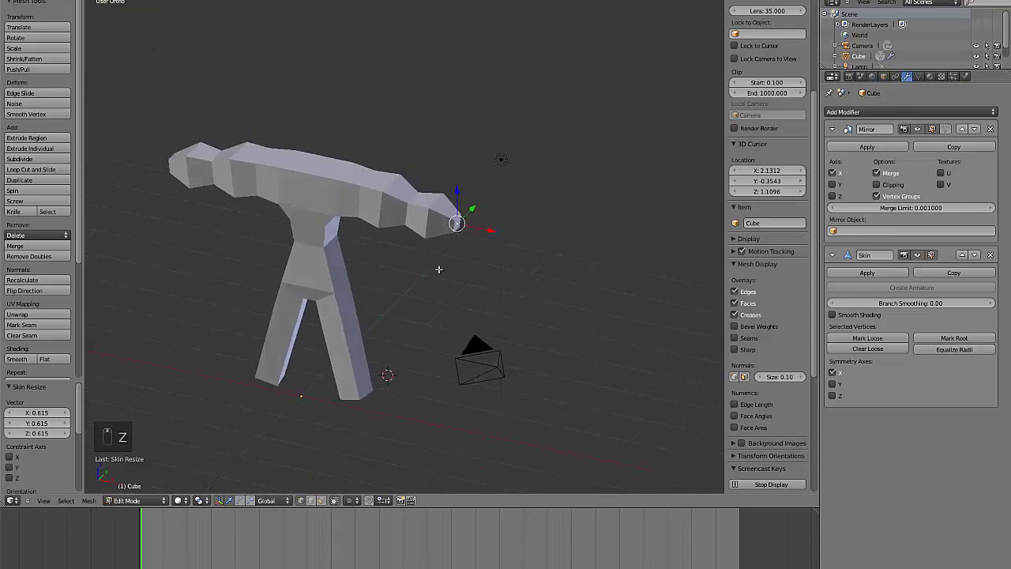
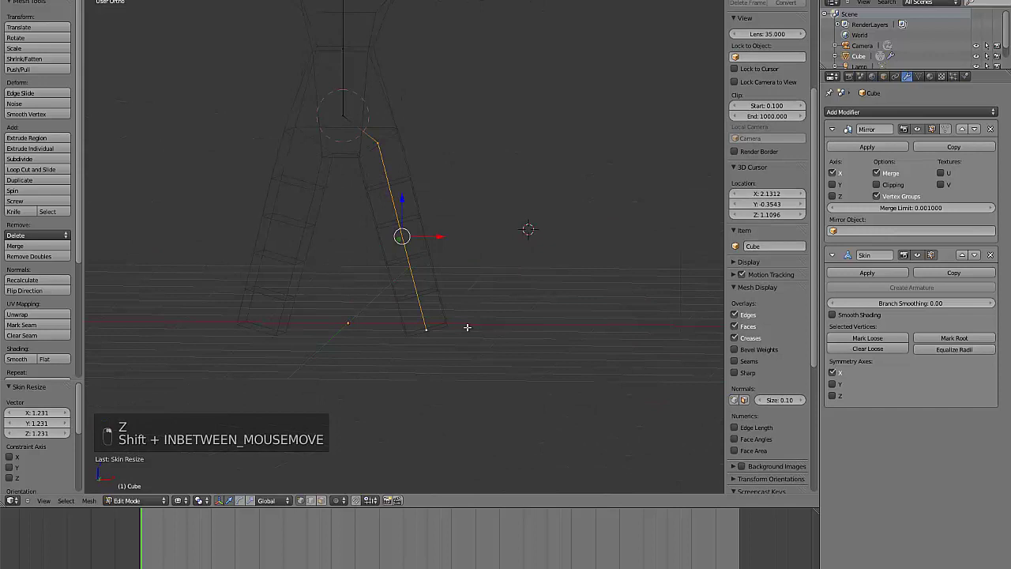
Subdivide the leg edge and vary the skin thickness down its length, nudging a vertex sideways.
key(w)
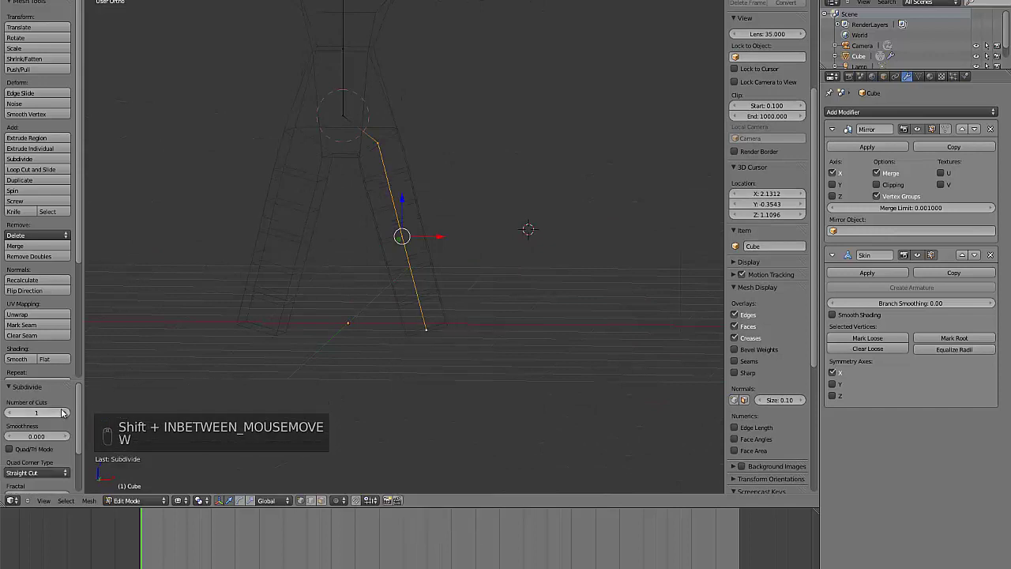
key(ctrl+a)
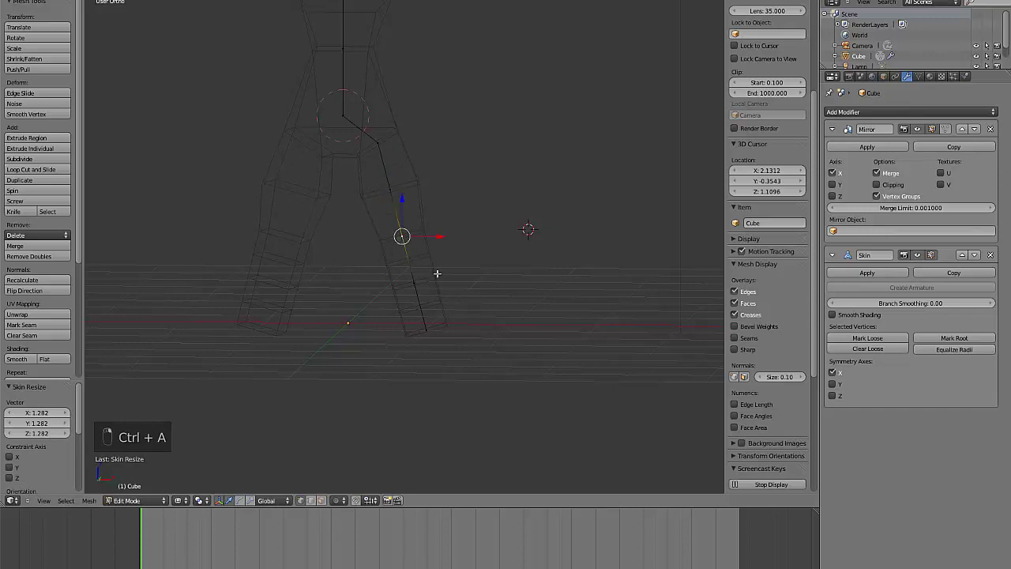
key(ctrl+a)
key(ctrl+a)
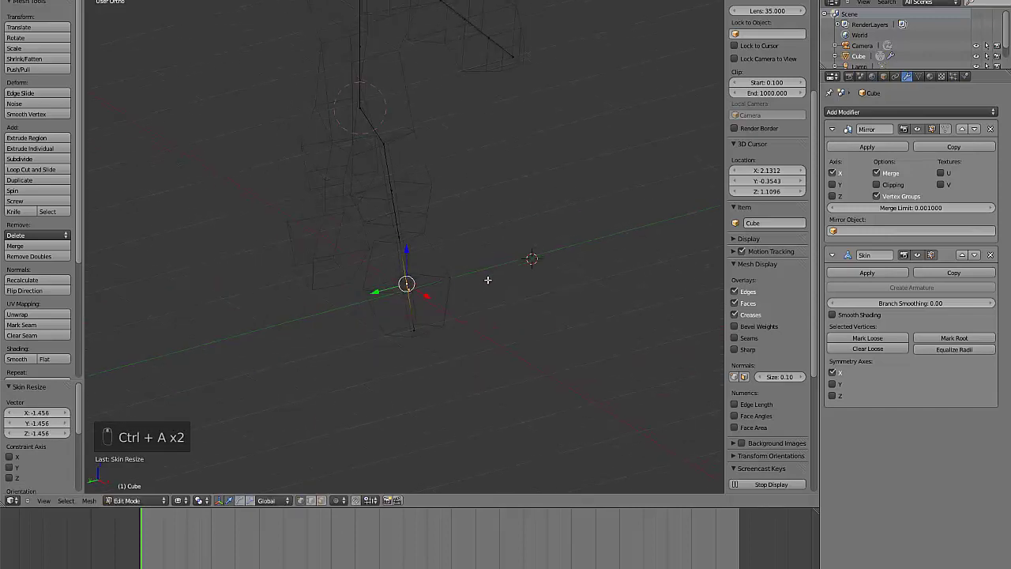
key(g)
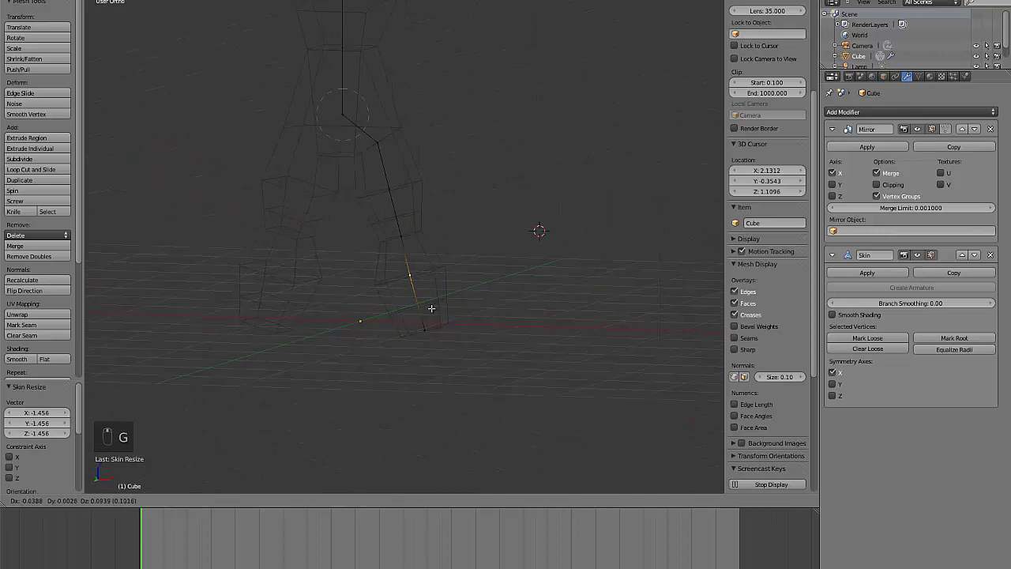
key(ctrl+a)
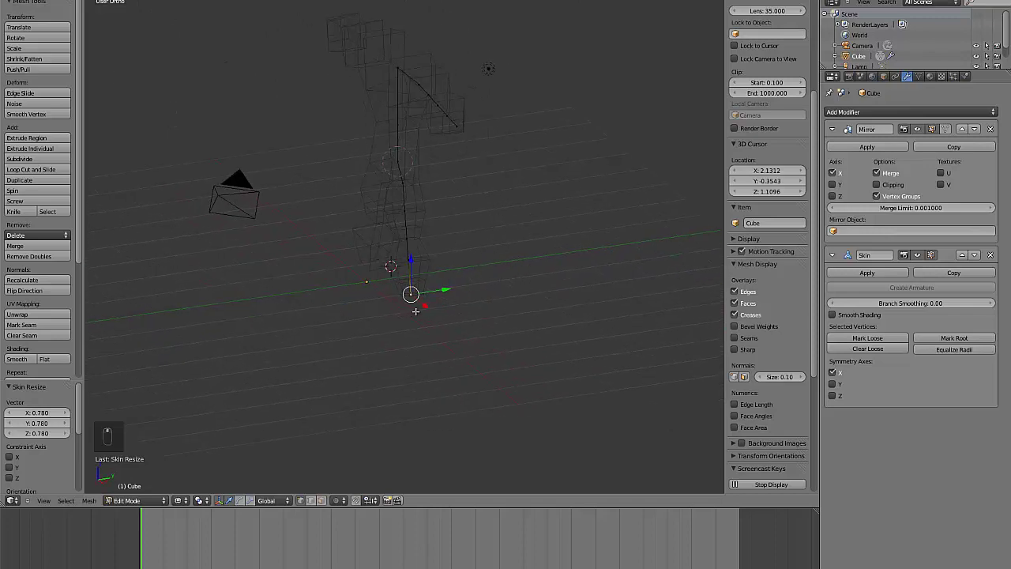
Extrude the leg further, subdivide it and adjust the new segment's skin radius.
key(e)
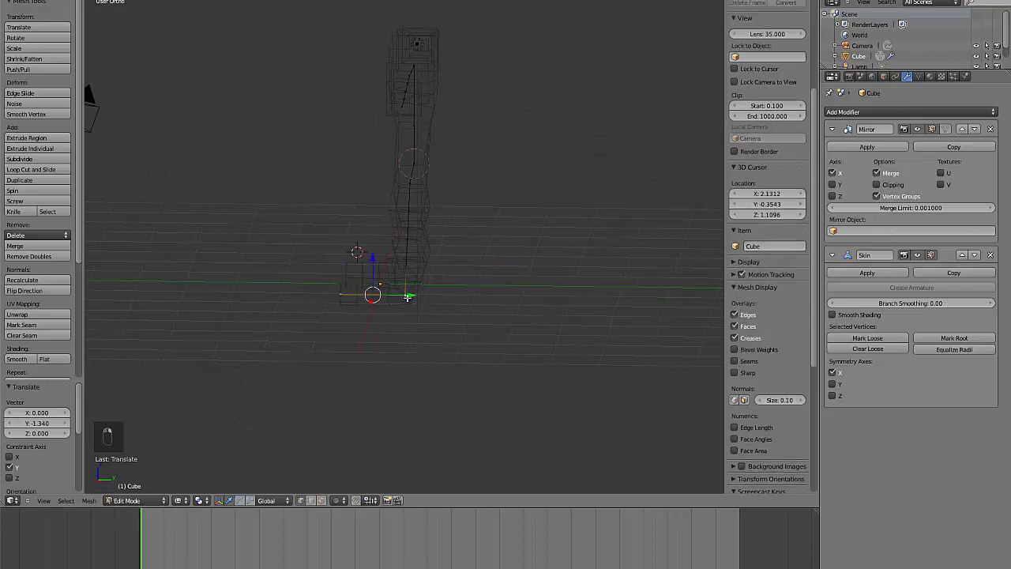
key(w)
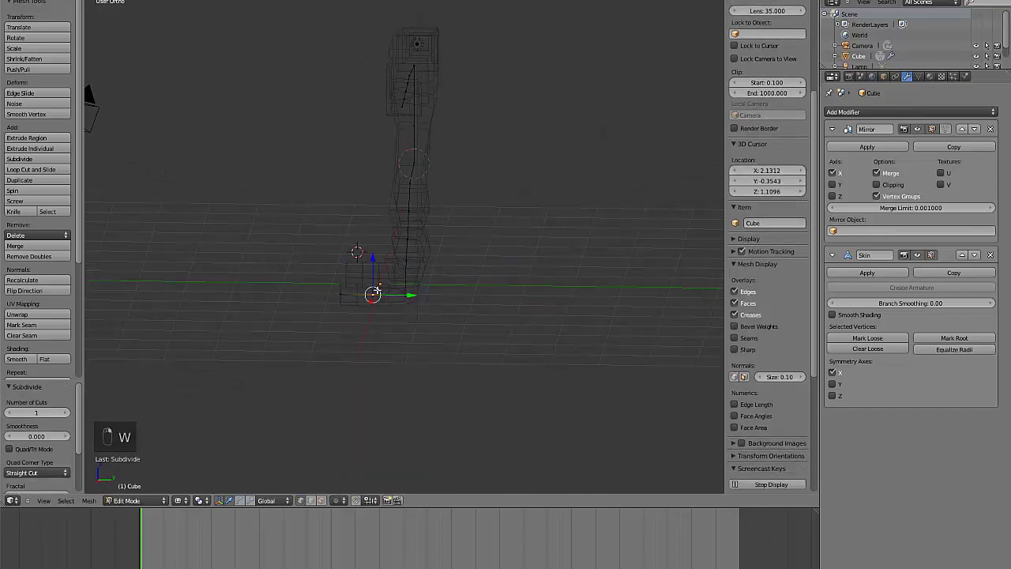
key(ctrl+a)
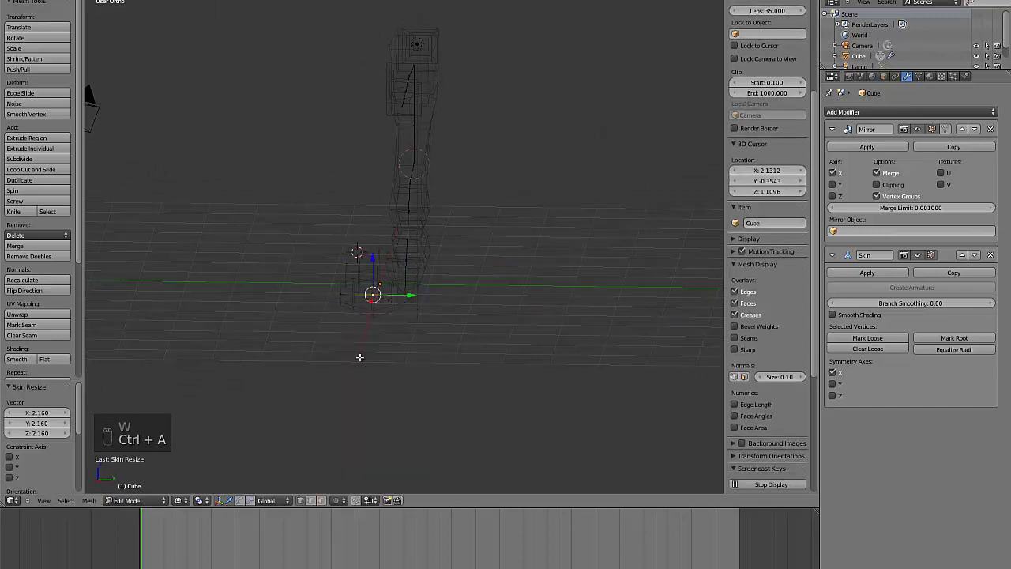
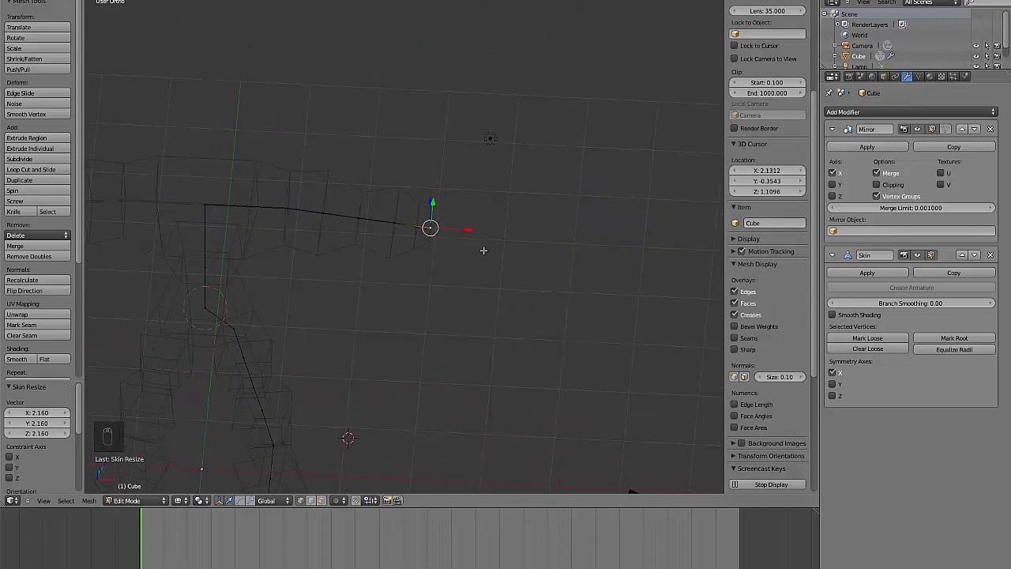
From top view extrude loose vertices off the arm tip and position them as a rough hand.
key(KP_1)
key(KP_4)
key(KP_7)
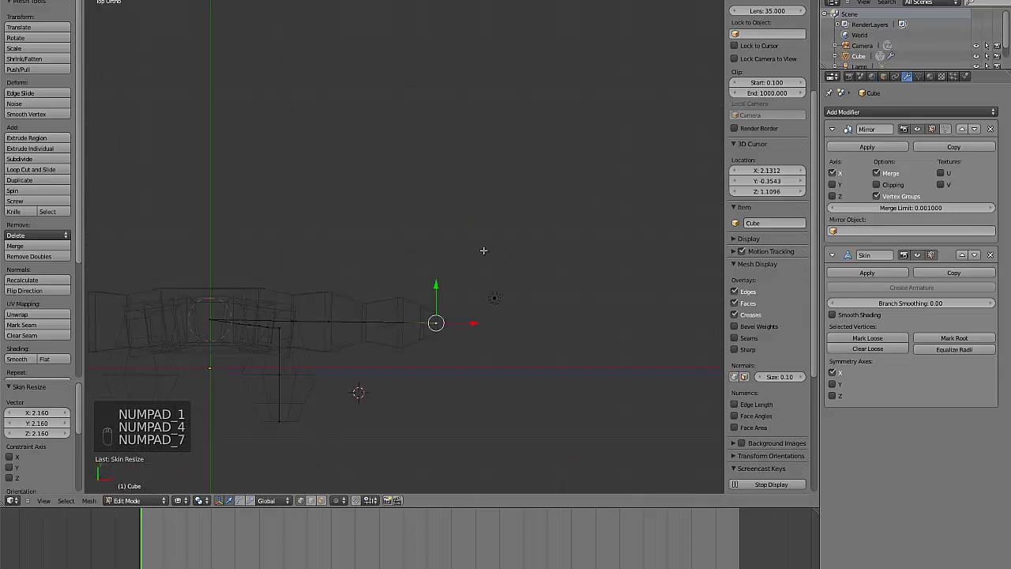
key(w)
key(e)
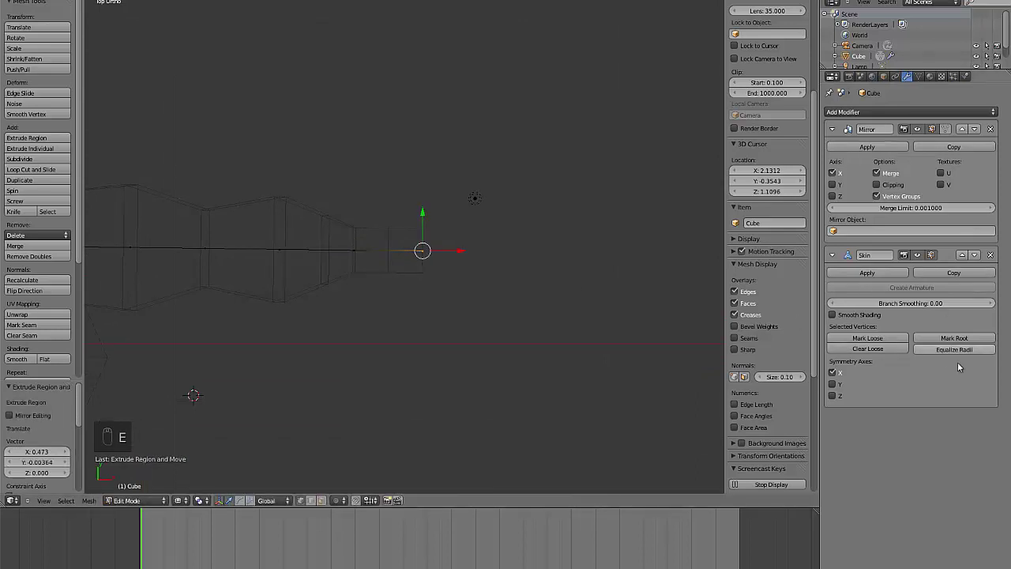
key(e)
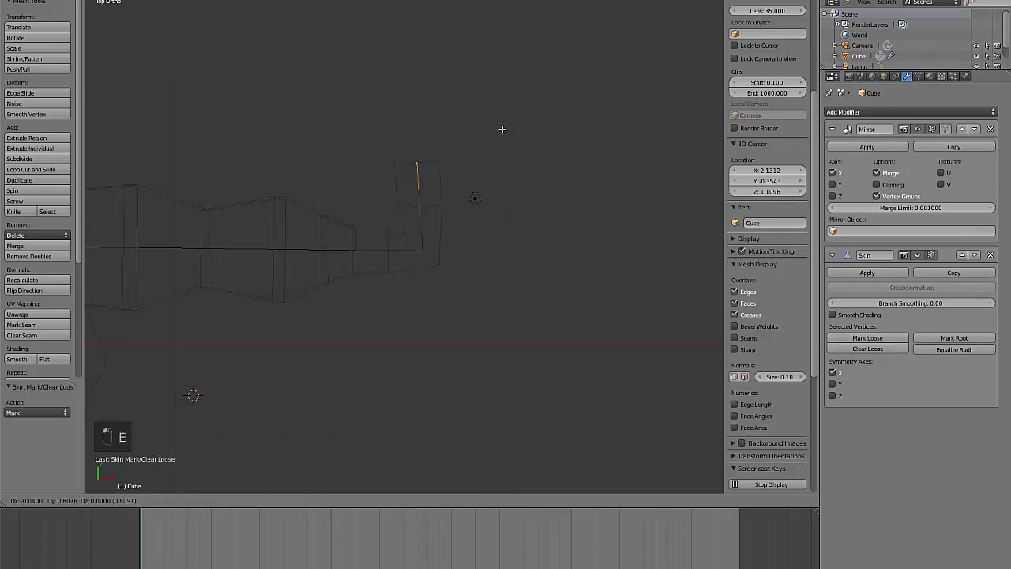
key(e)
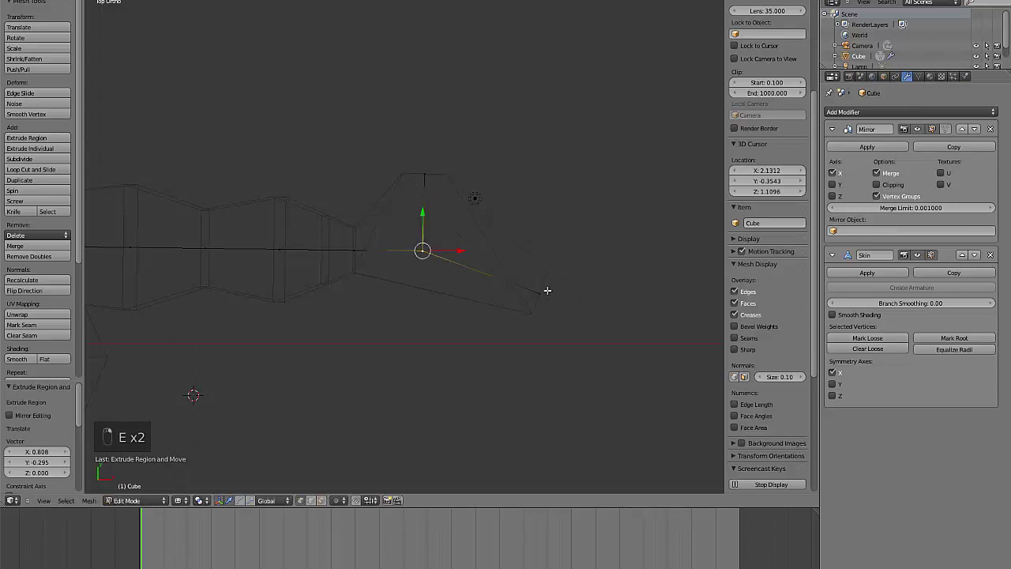
key(g)
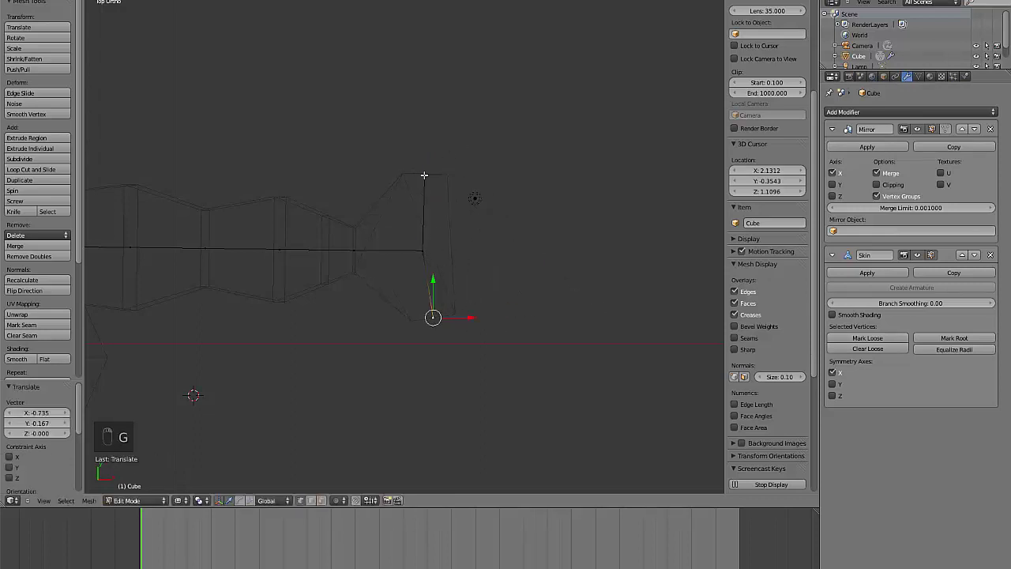
key(g)
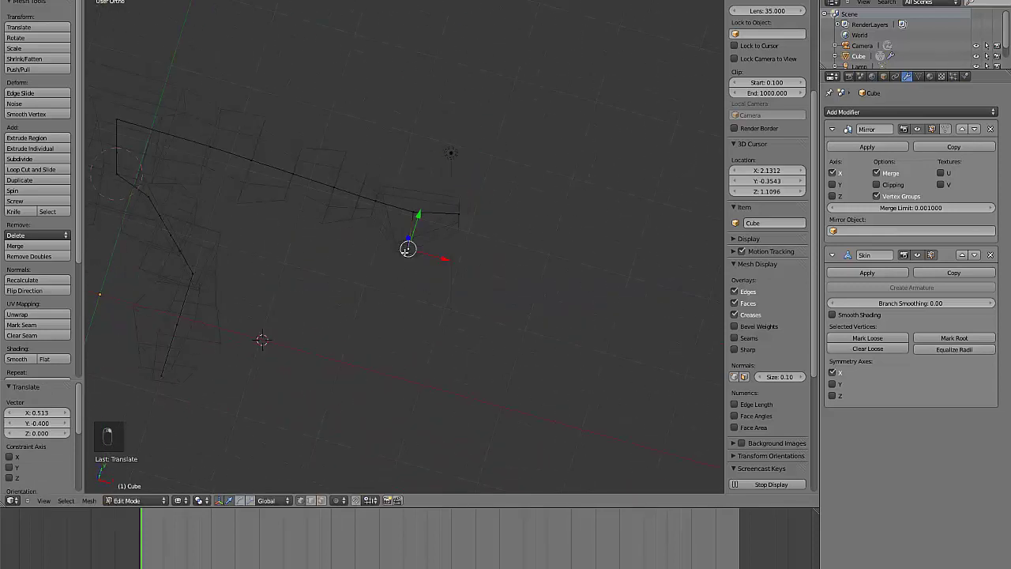
Extrude a thumb from the hand and resize its skin thickness.
key(KP_7)
key(e)
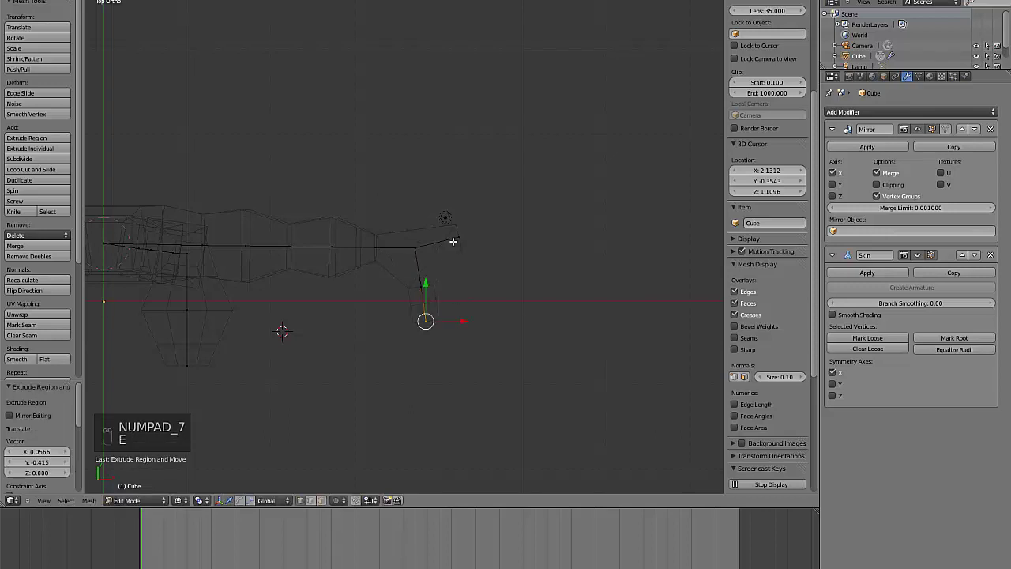
key(e)
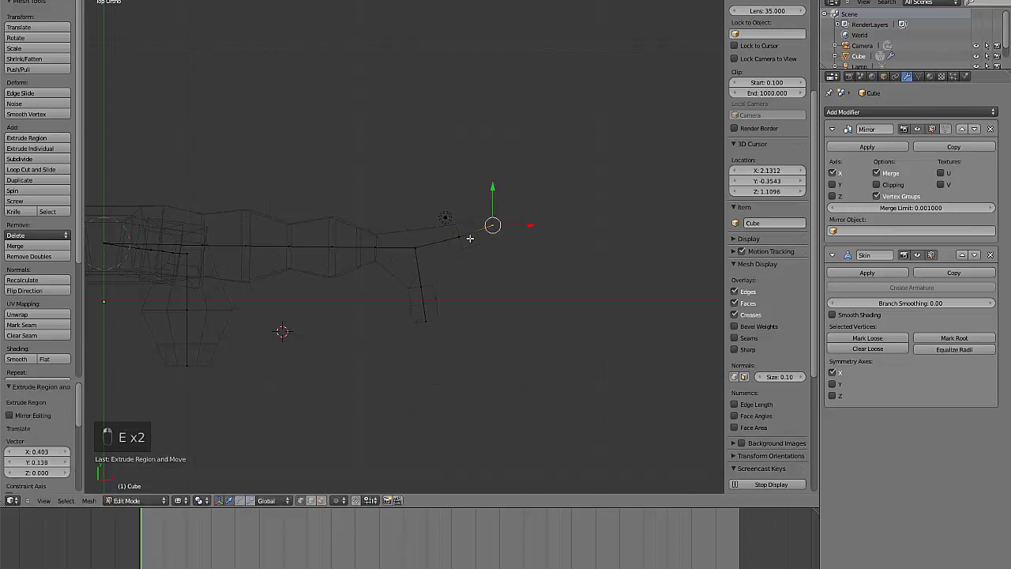
key(ctrl+a)
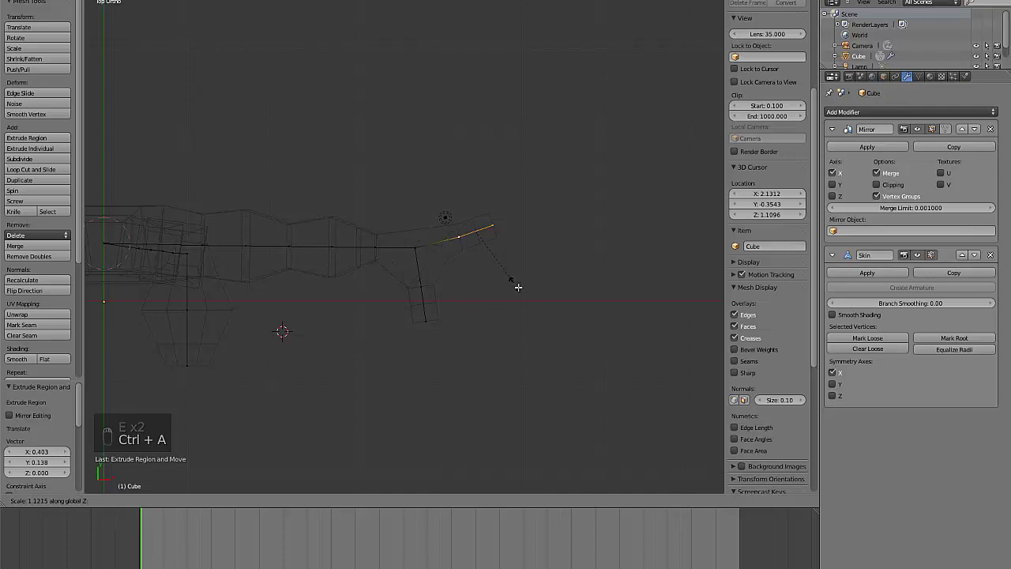
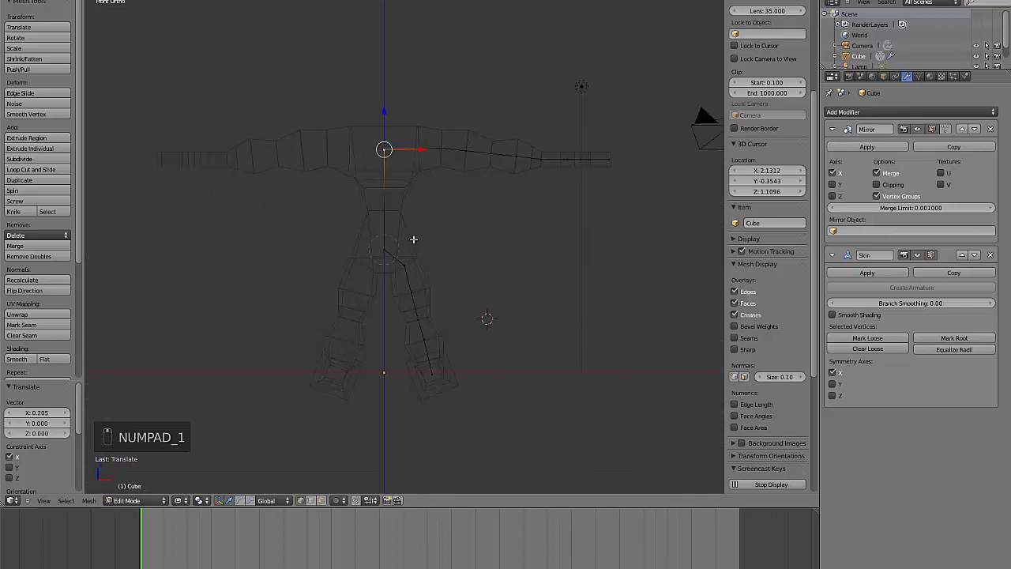
Extrude a neck up from the torso, subdivide it and enlarge the top skin radius into a blocky head.
key(e)
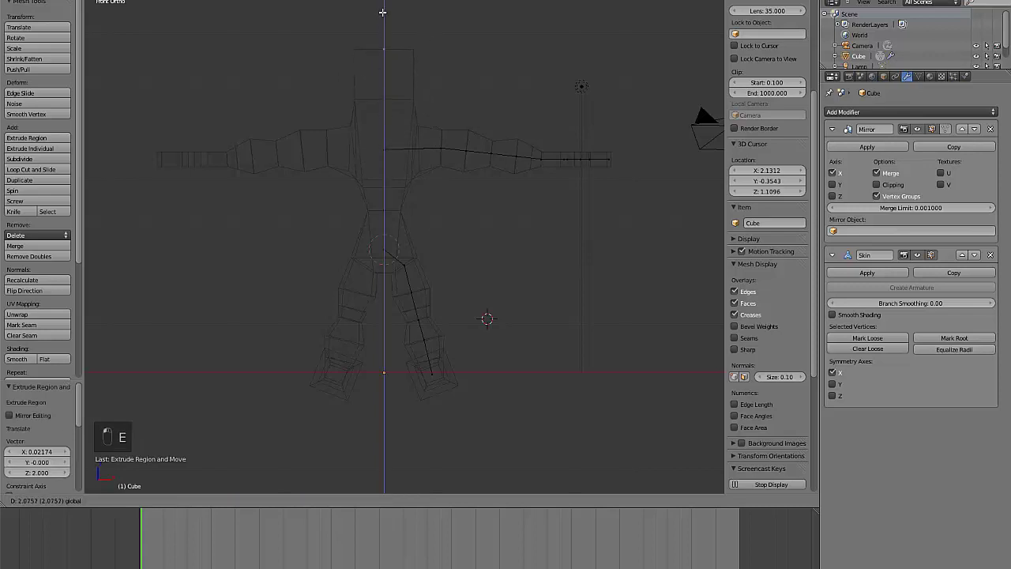
key(shift+w)
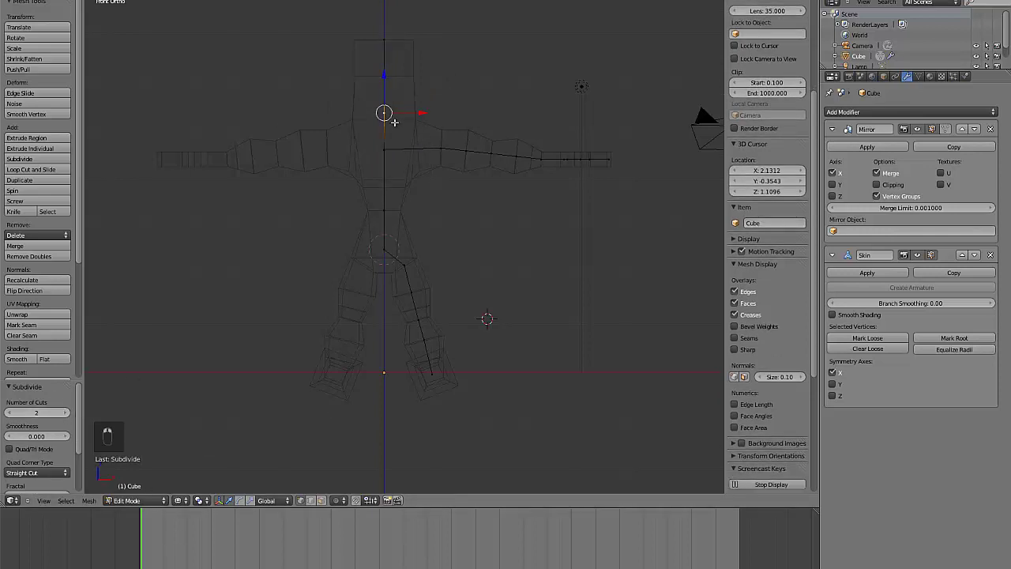
key(ctrl+a)
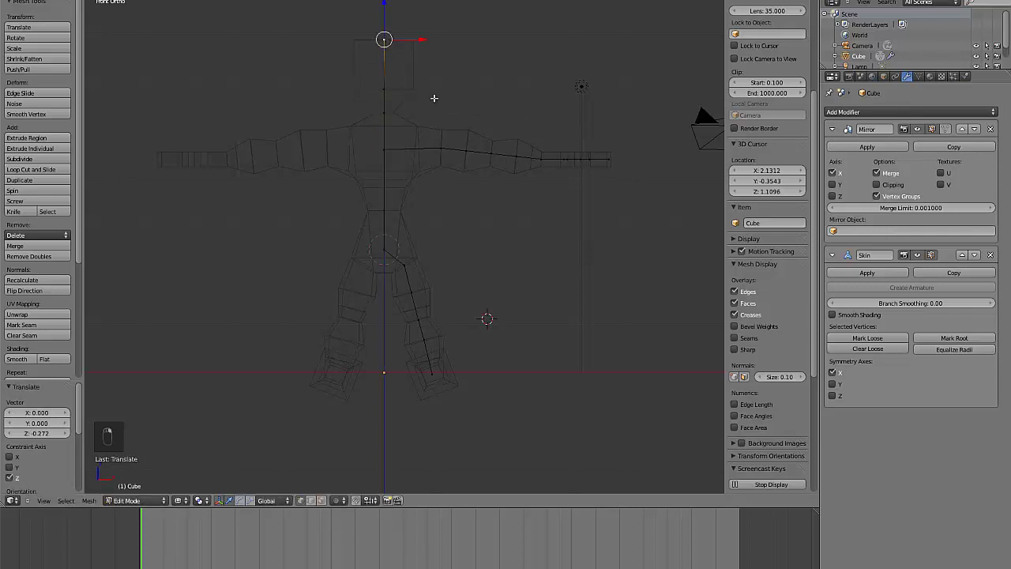
key(ctrl+a)
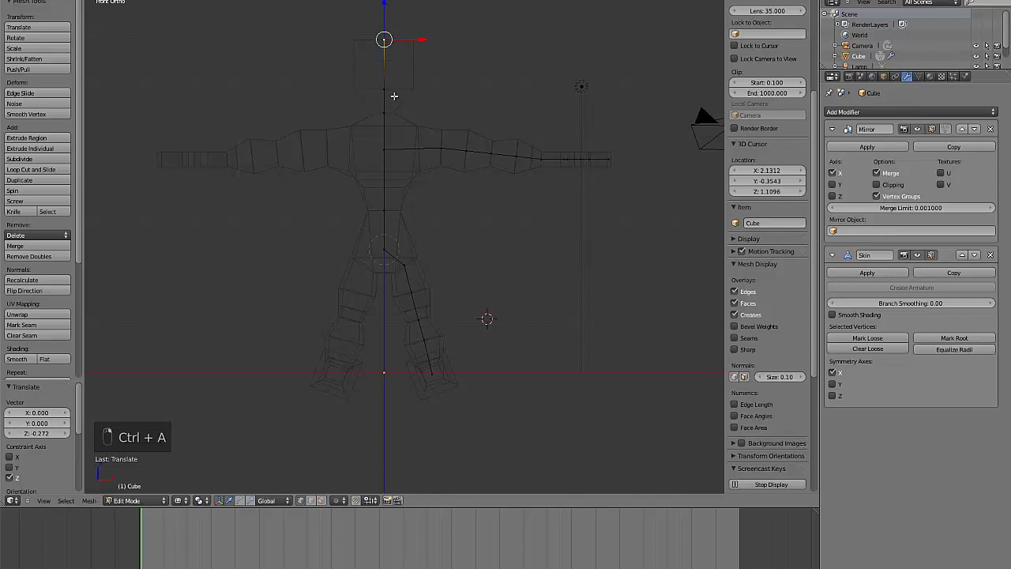
key(ctrl+a)
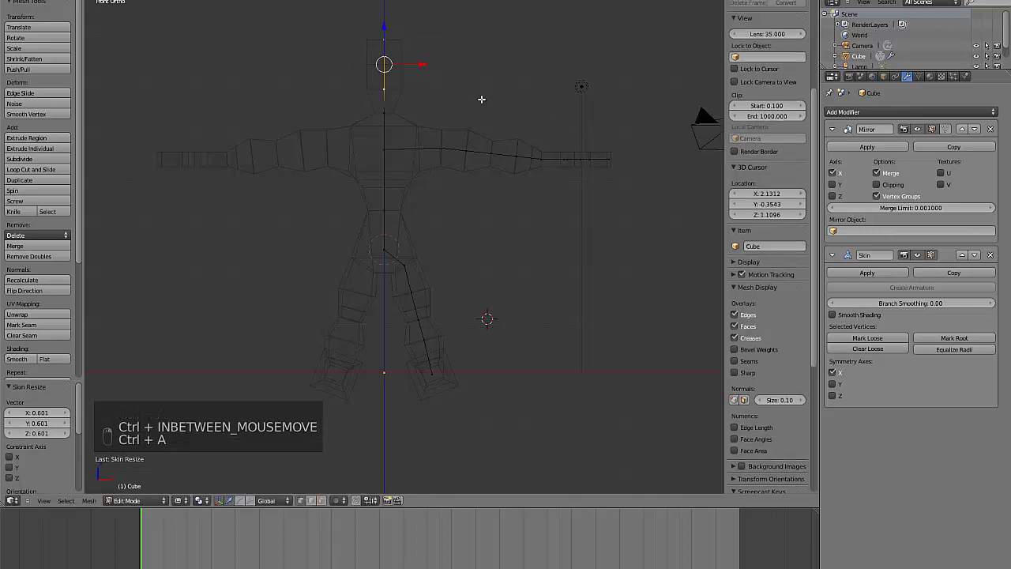
key(ctrl+a)
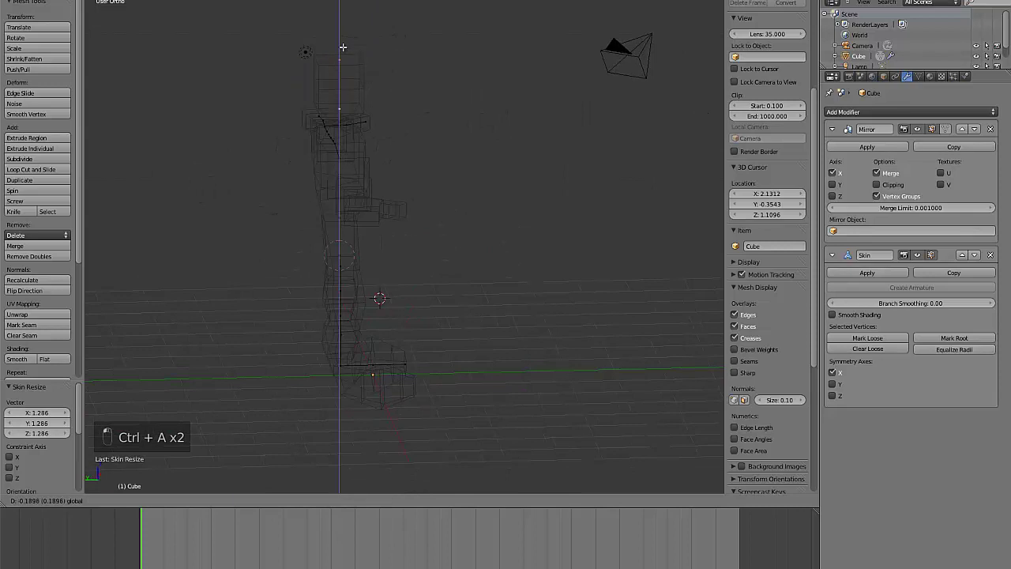
Apply the Mirror and Skin modifiers in Object Mode, then return to editing in front orthographic view.
key(z)
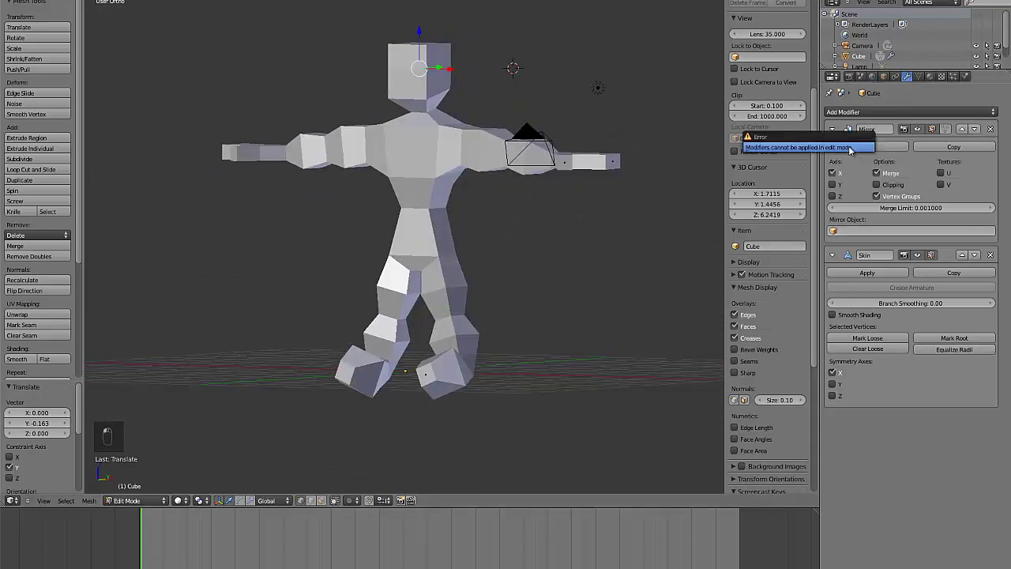
key(Tab)
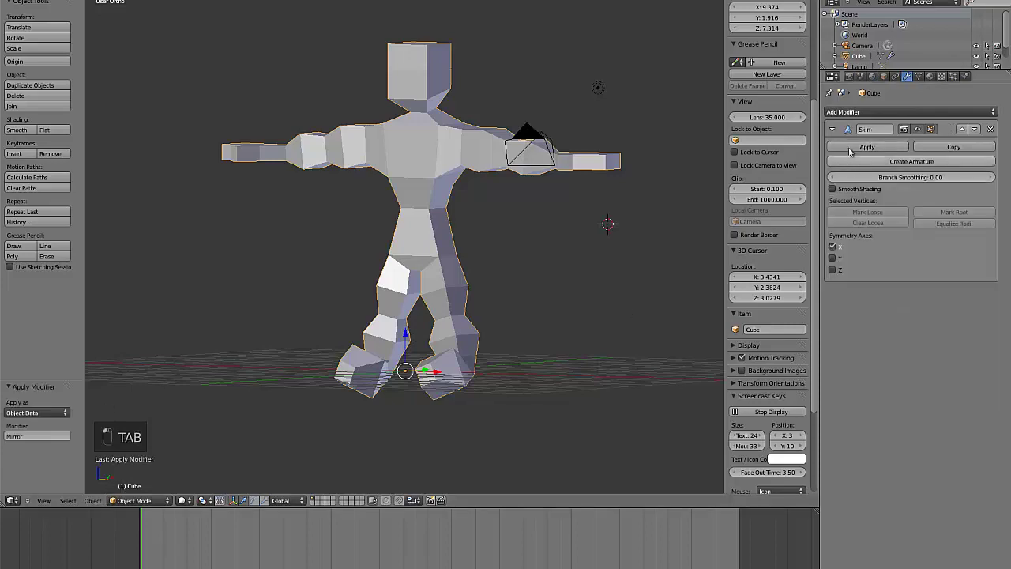
middle_click(536, 263)
key(Tab)
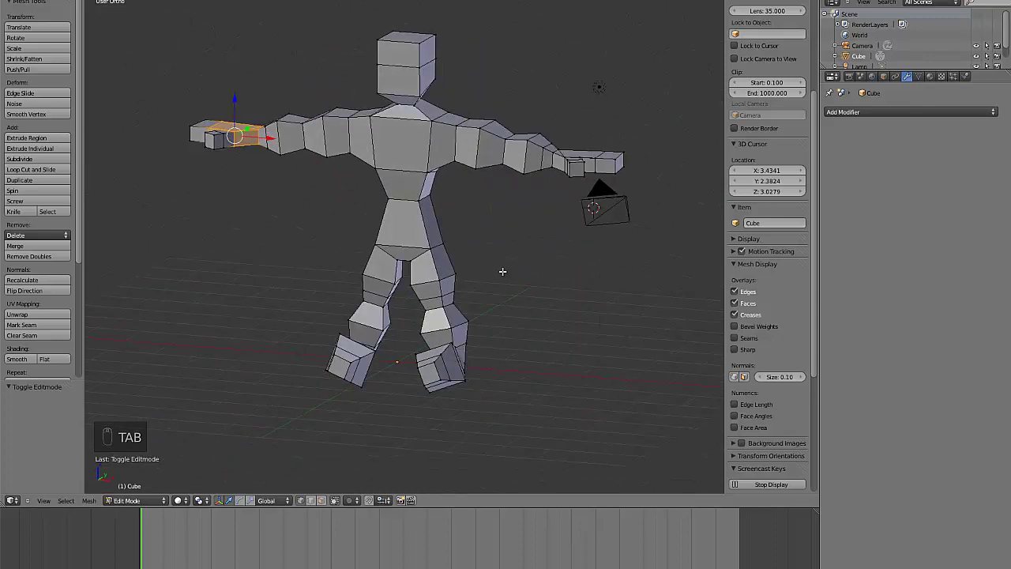
key(KP_5)
key(KP_1)
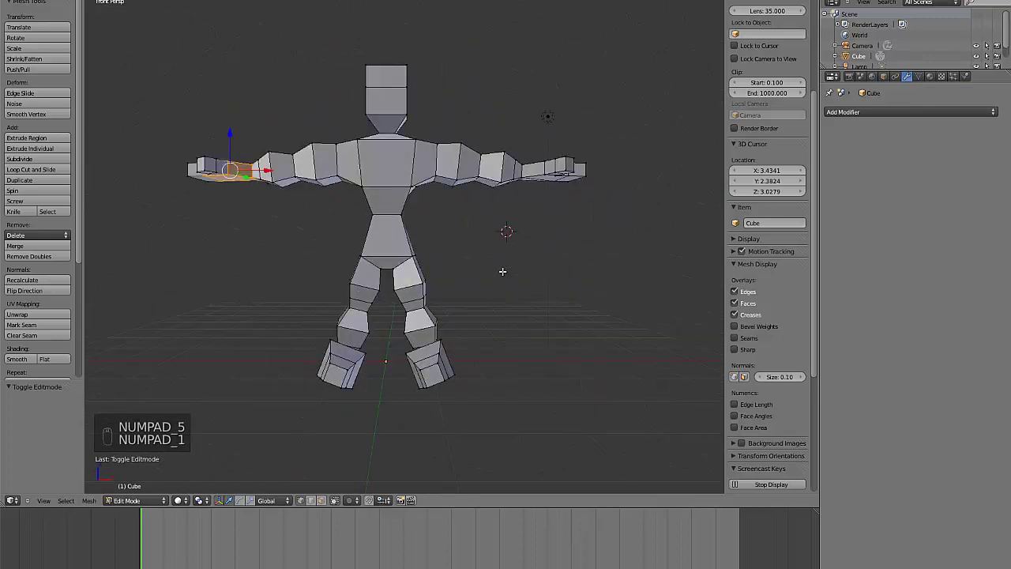
key(KP_5)
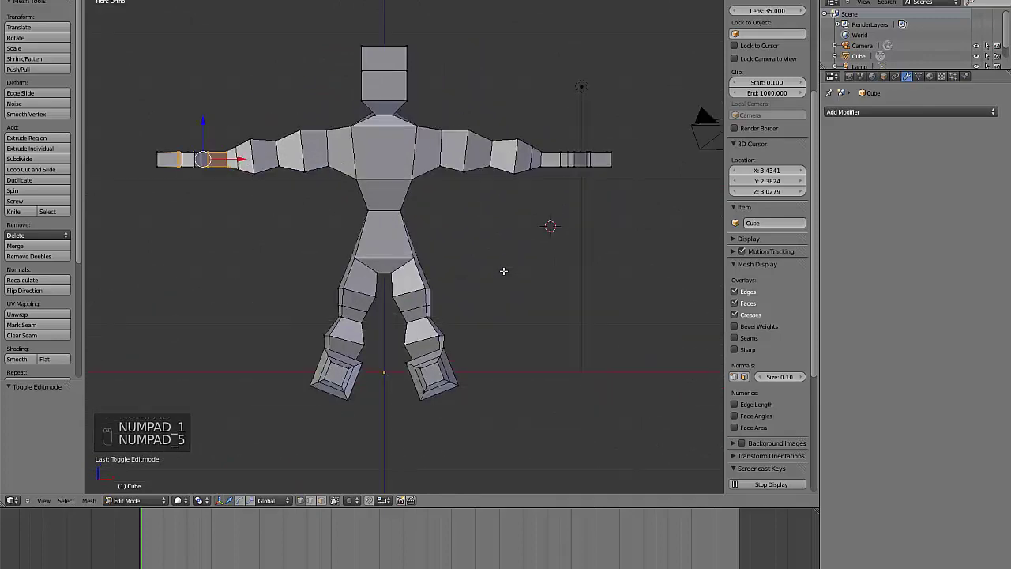
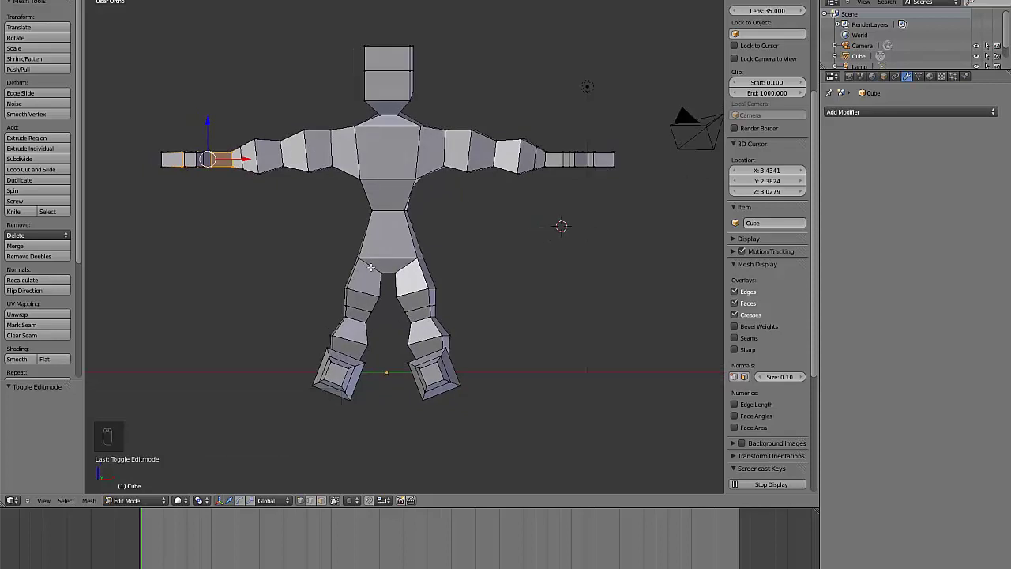
Add loop cuts across the torso to give the body a centre seam.
key(ctrl+r)
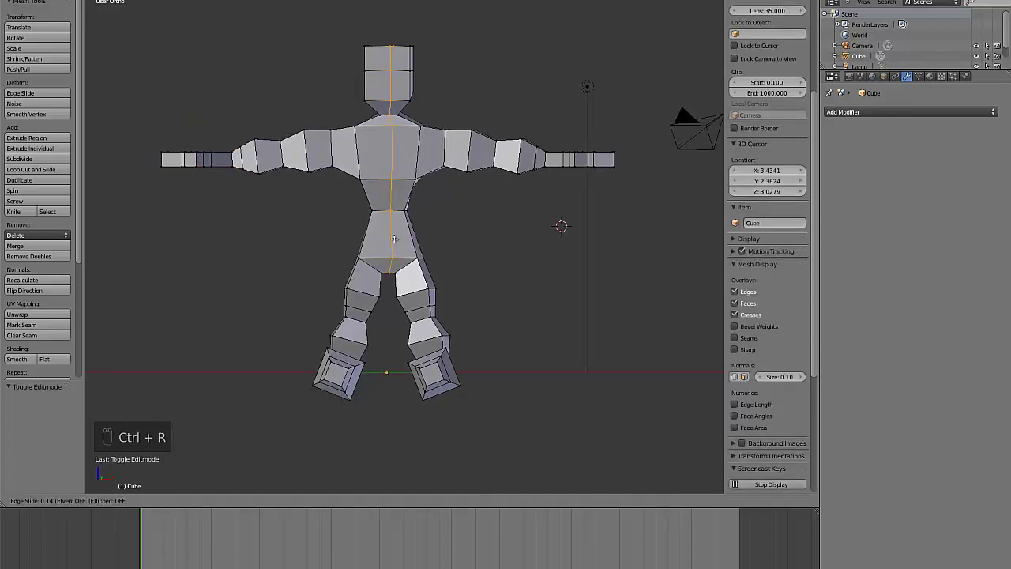
key(KP_5)
key(KP_1)
key(z)
key(KP_5)
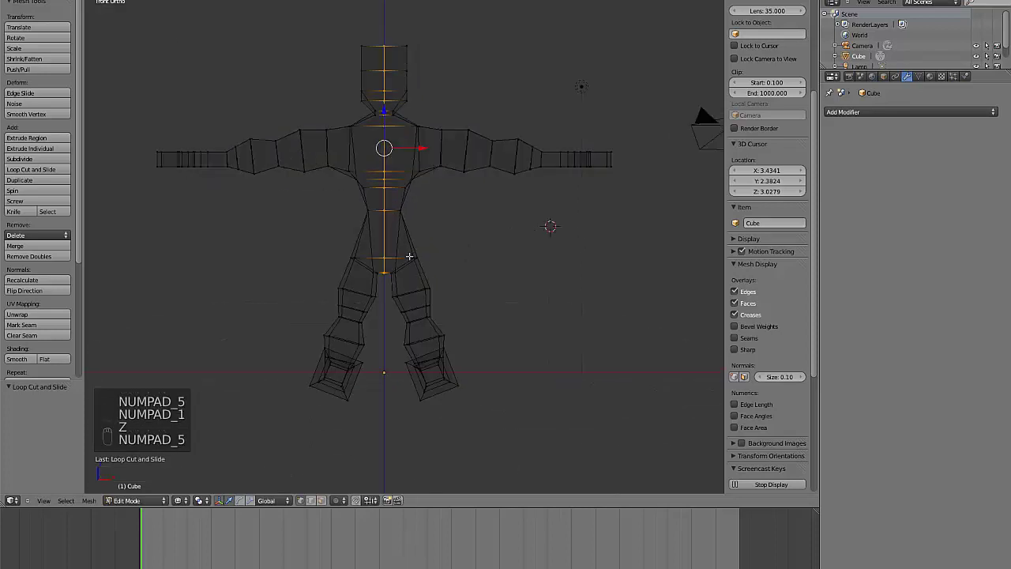
key(a)
Delete one half of the body and let a new Mirror modifier rebuild it symmetrically.
key(b)
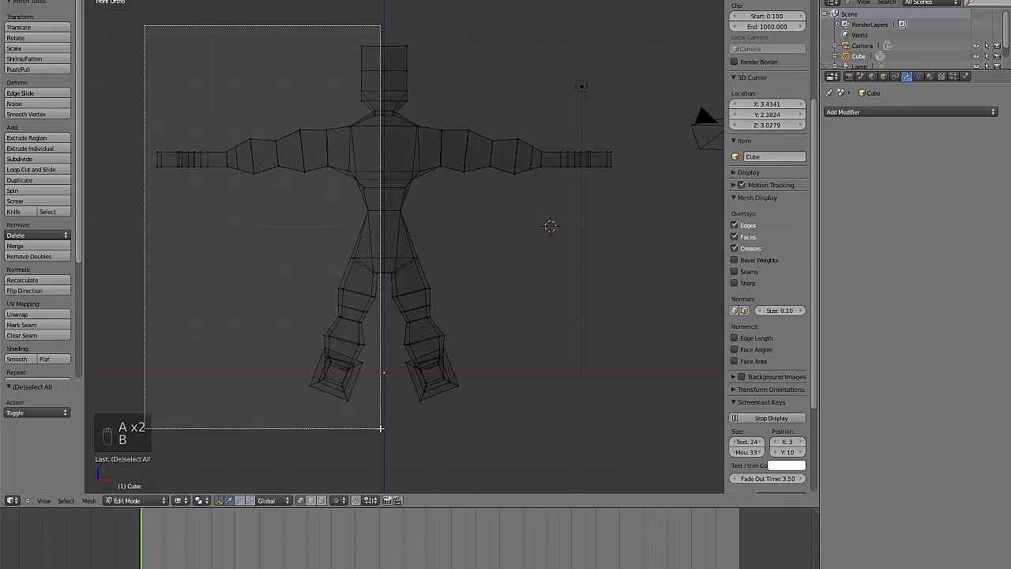
key(Delete)
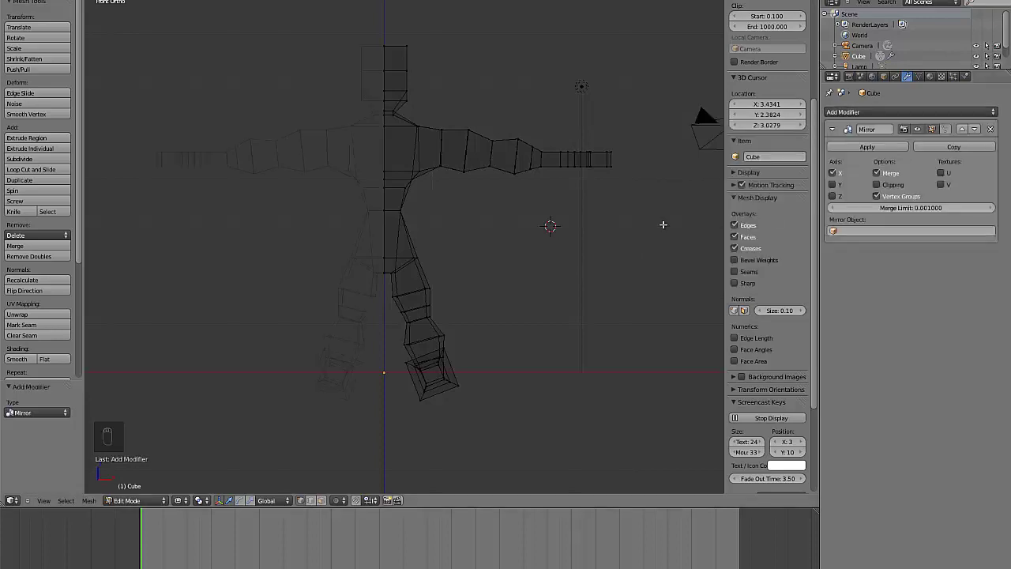
key(Tab)
key(z)
key(a)
key(a)
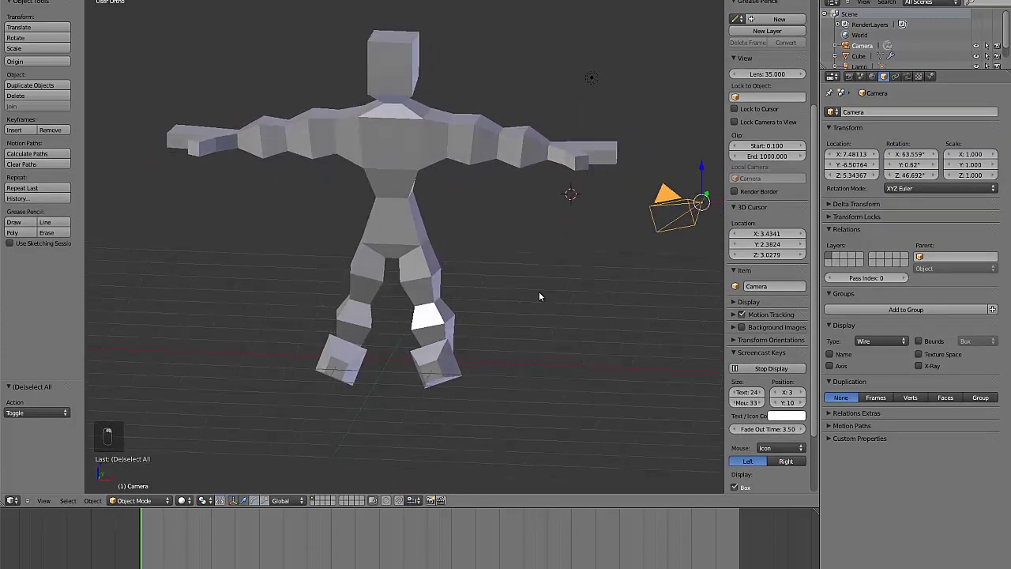
Hide the camera in the outliner and return to editing the mirrored mesh.
drag(994, 25, 983, 46)
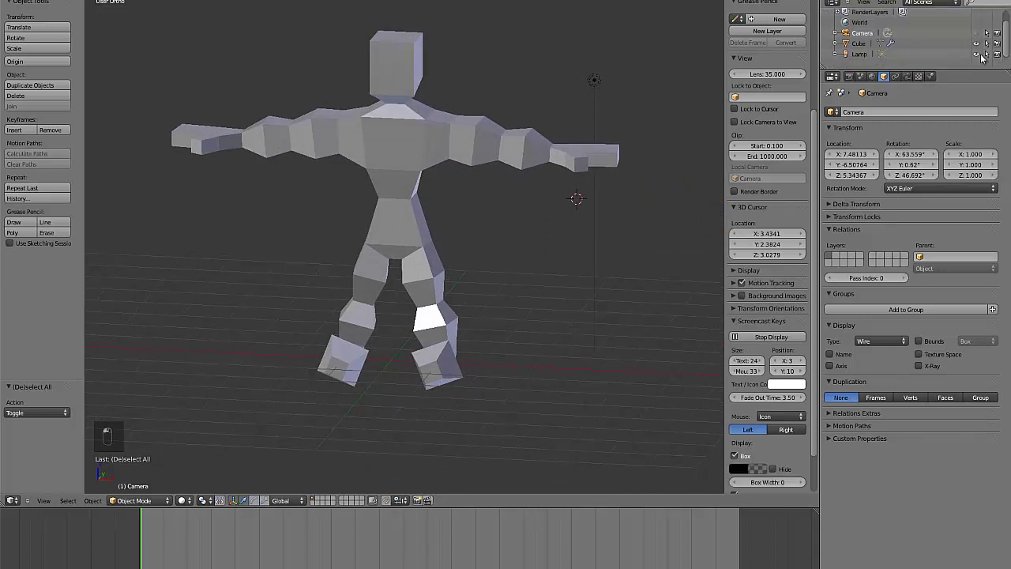
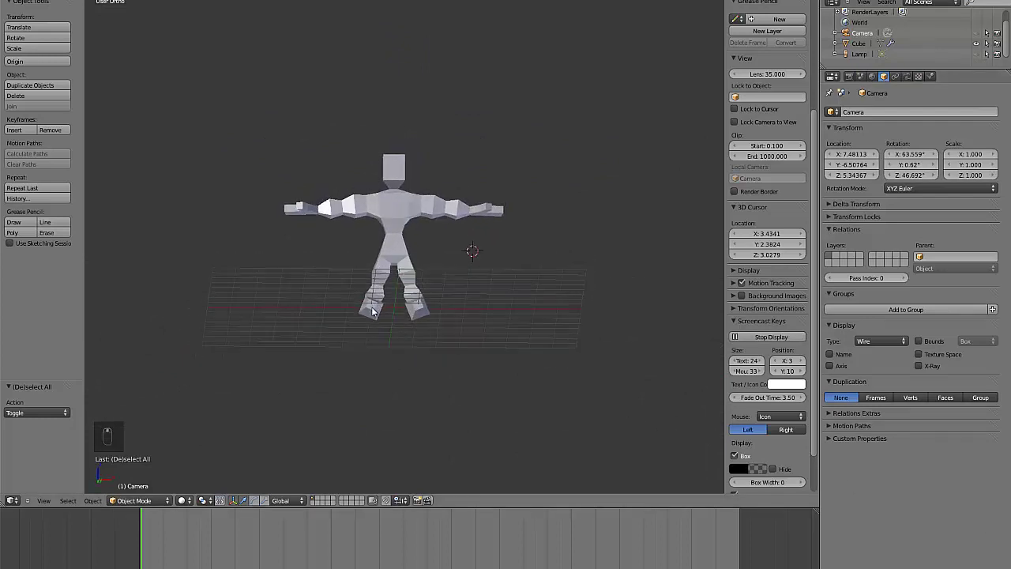
middle_click(378, 302)
Rotate selected body faces about 20 degrees and rescale them along Z to refine the profile.
key(Tab)
key(Tab)
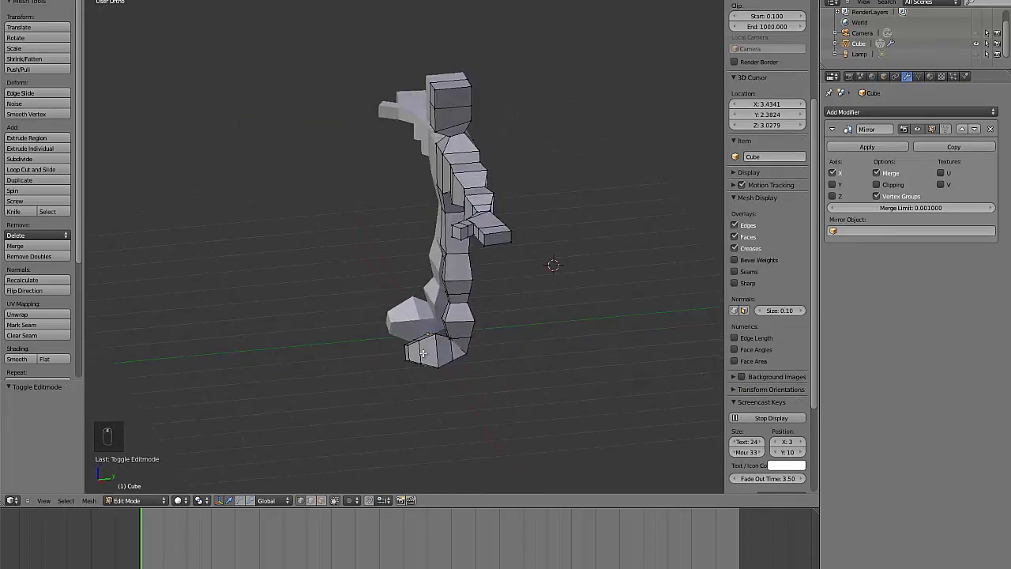
key(space)
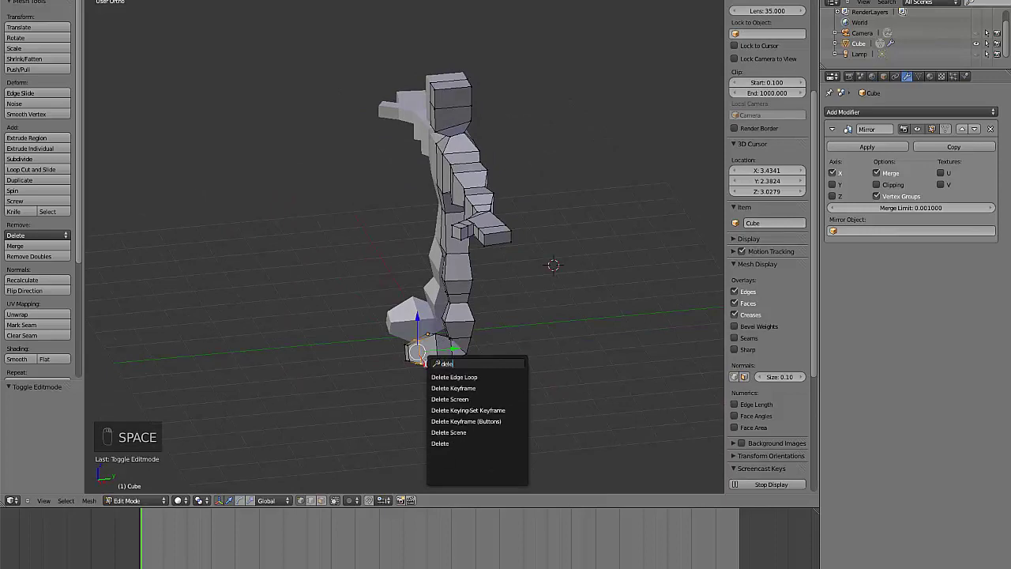
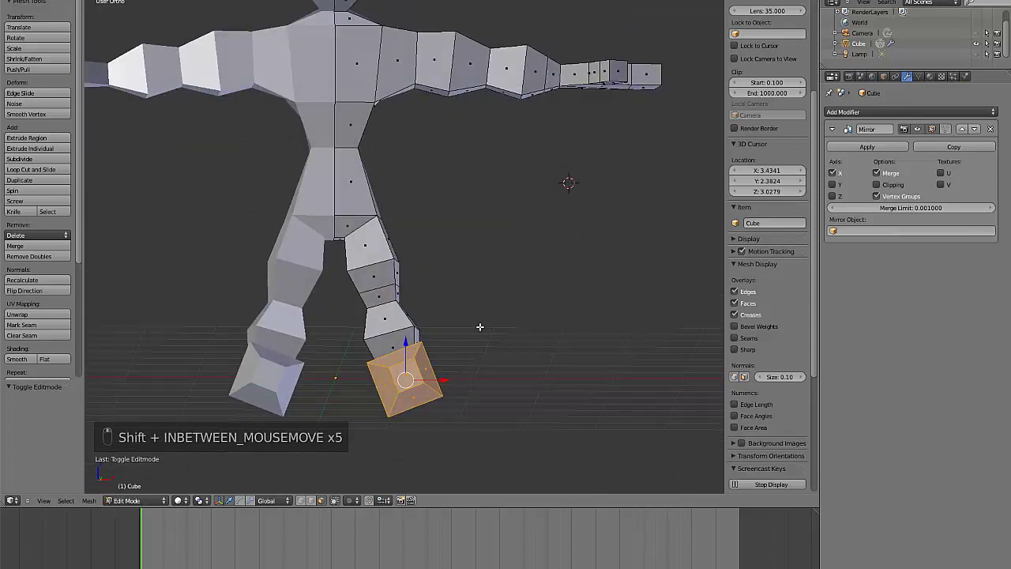
key(r)
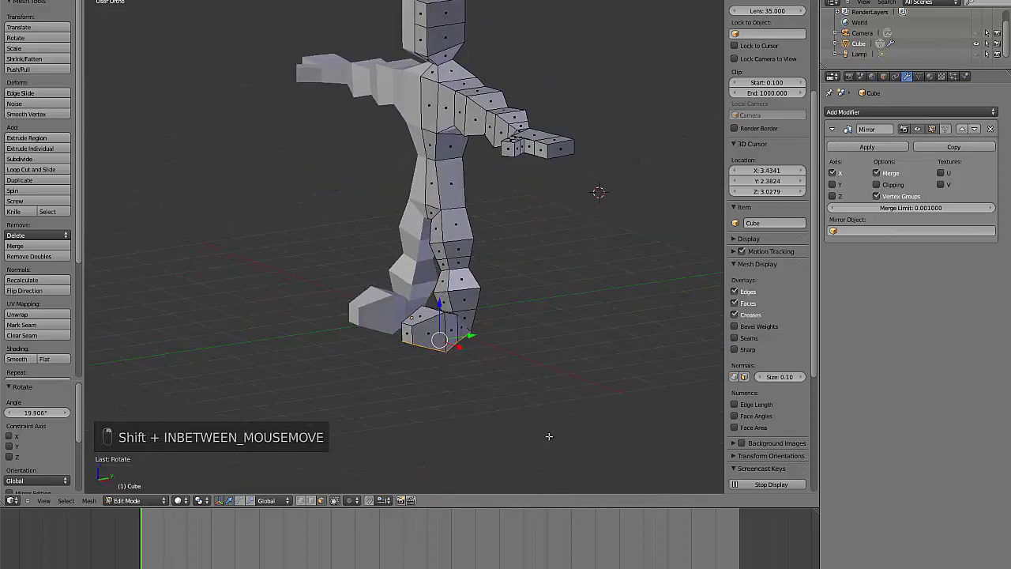
key(s)
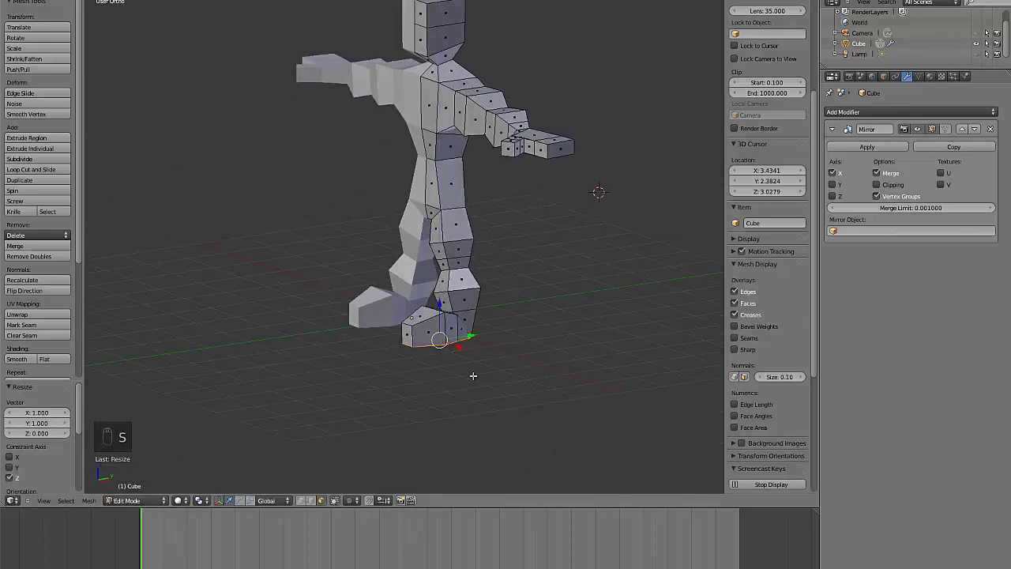
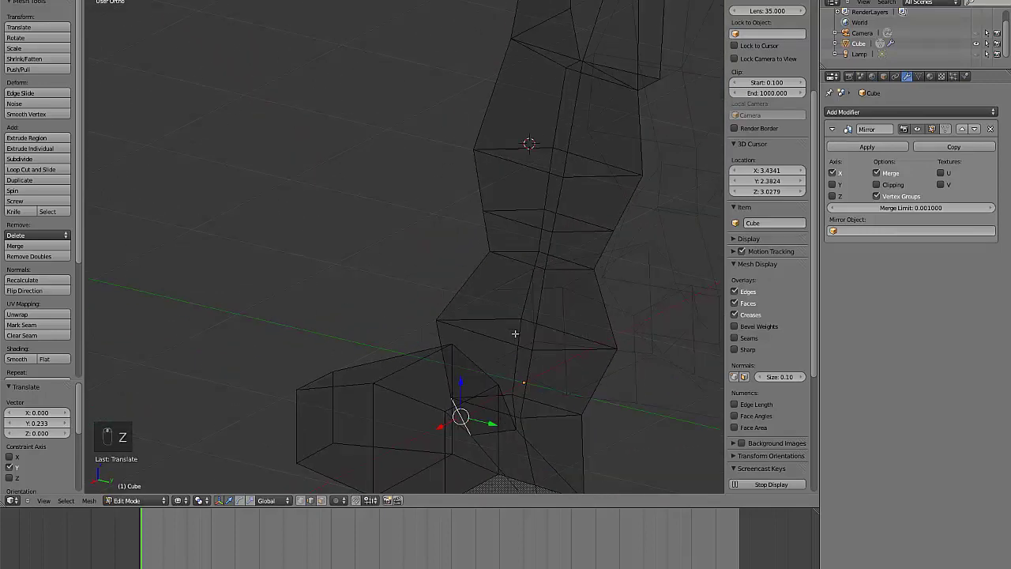
Switch between wireframe and solid display while shaping the lower mesh sections.
key(z)
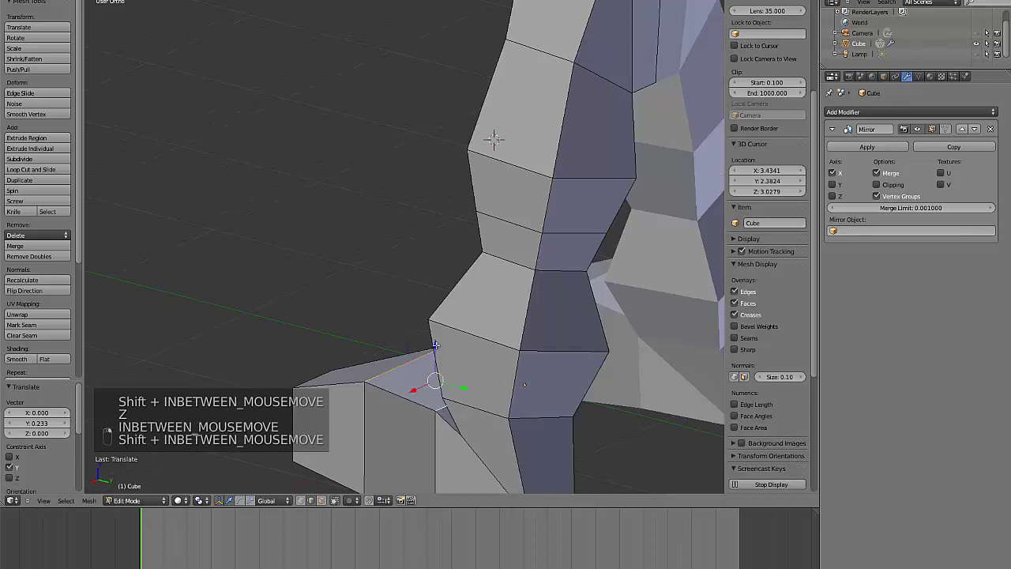
key(z)
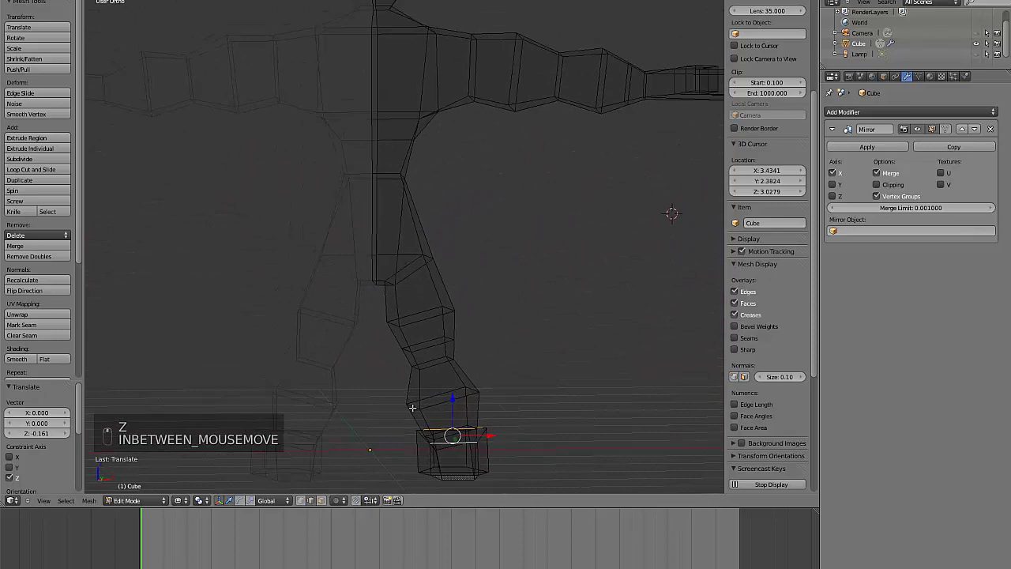
key(Tab)
key(z)
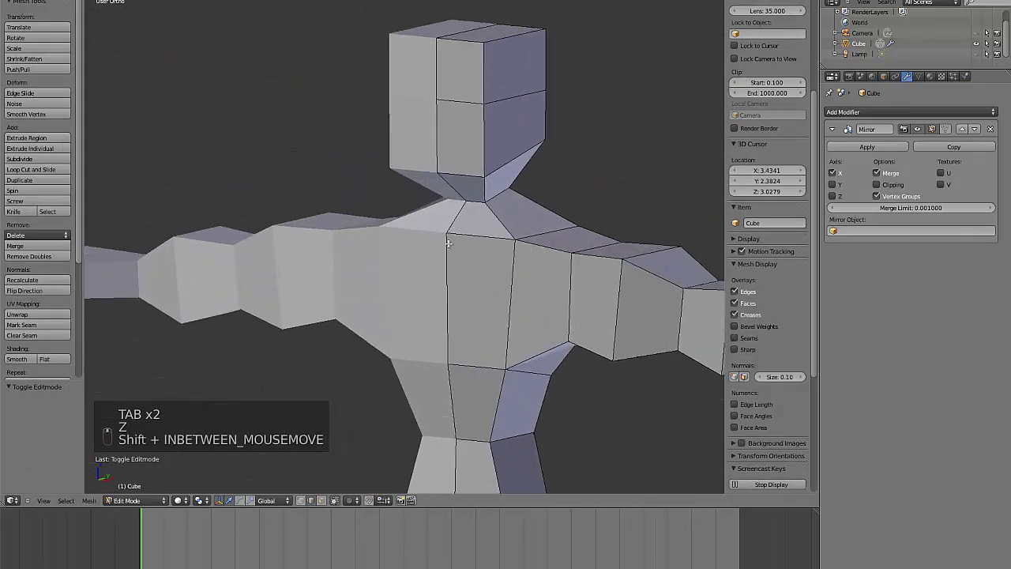
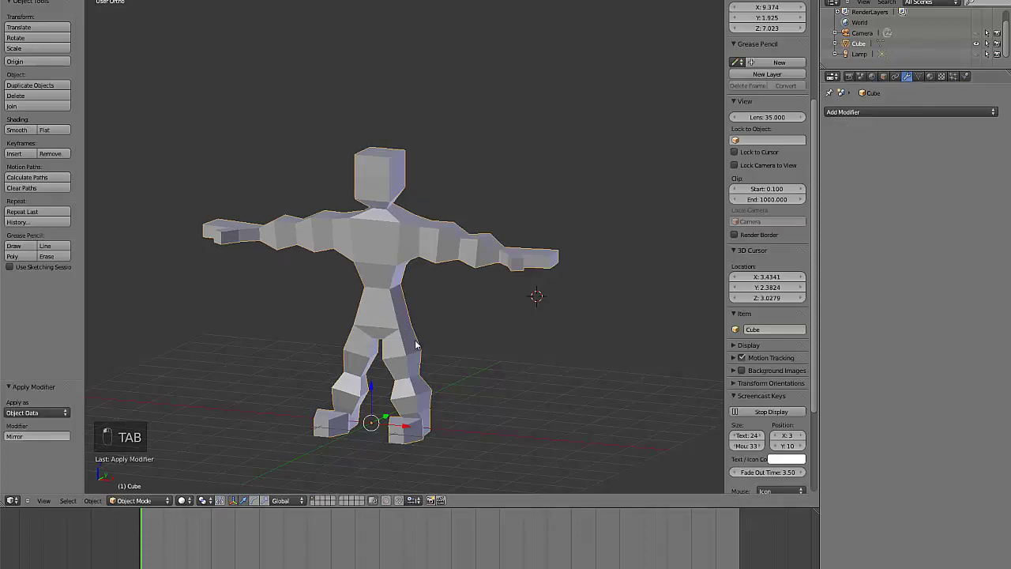
Turn the view around the figure smoothed by the level-3 Multires modifier.
middle_click(425, 352)
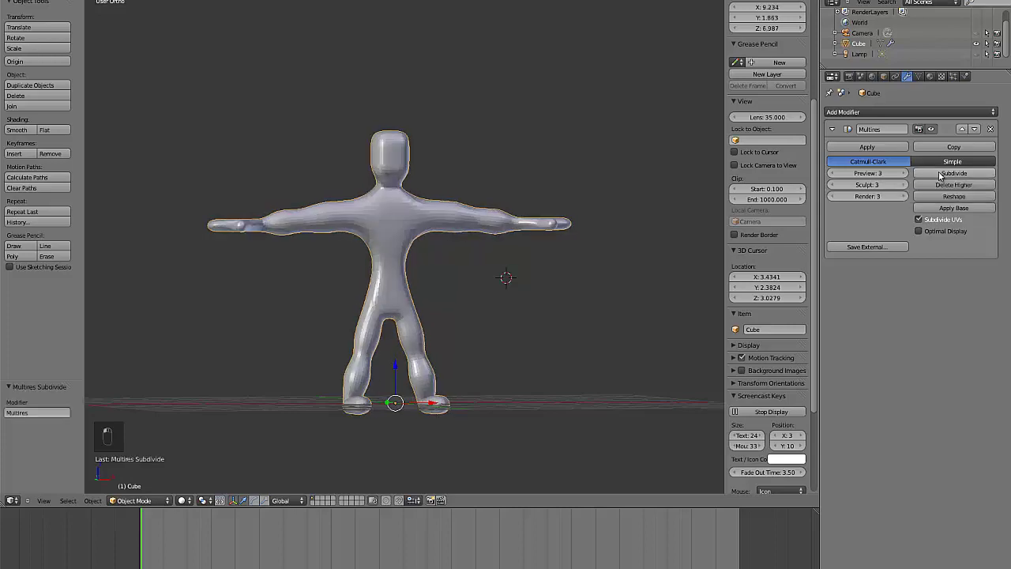
drag(456, 348, 421, 335)
Begin X-mirrored SculptDraw strokes on the chest, undo one, and orbit around the figure.
middle_click(311, 308)
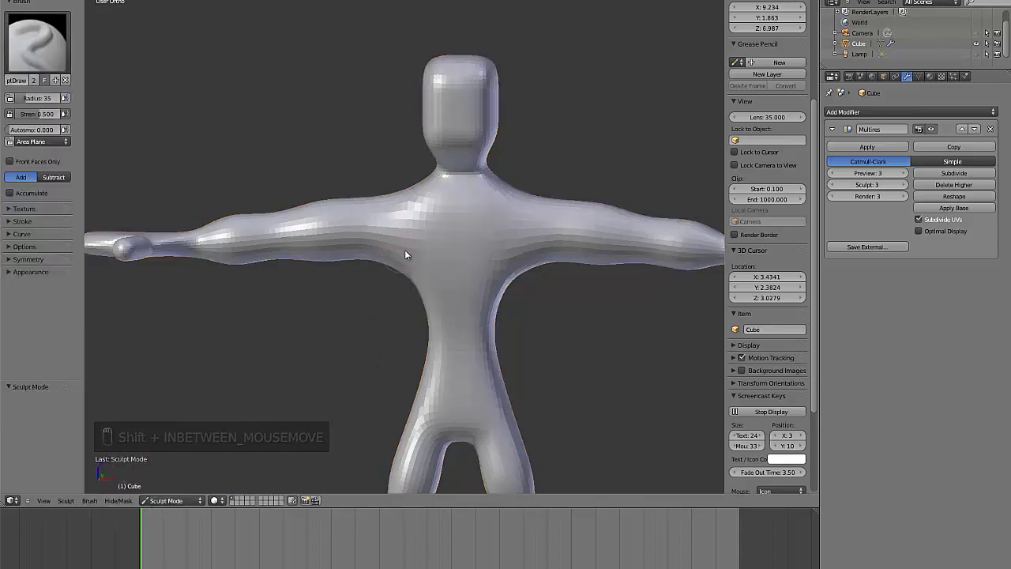
drag(437, 221, 327, 296)
key(ctrl+z)
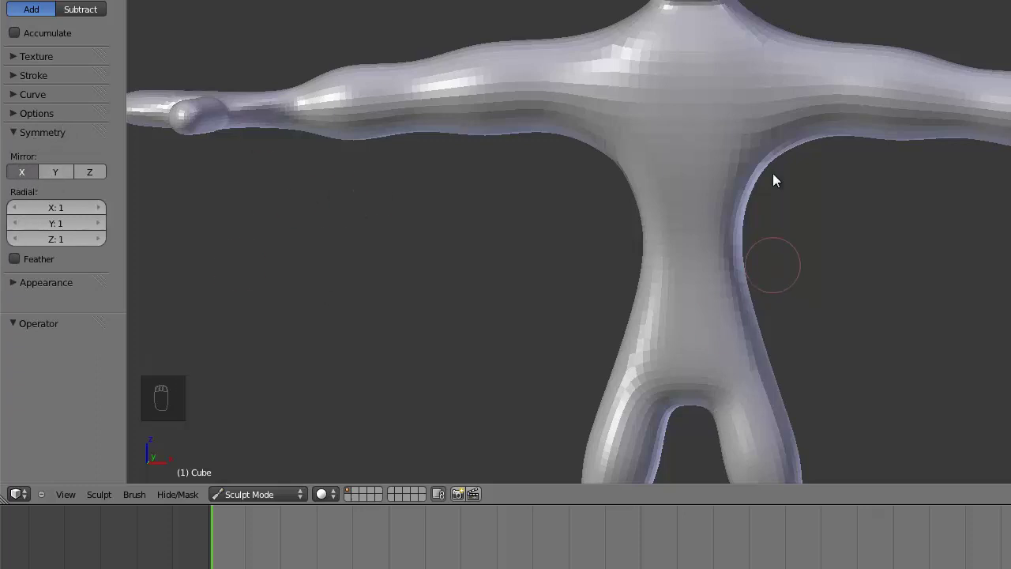
drag(620, 109, 757, 184)
drag(756, 184, 77, 187)
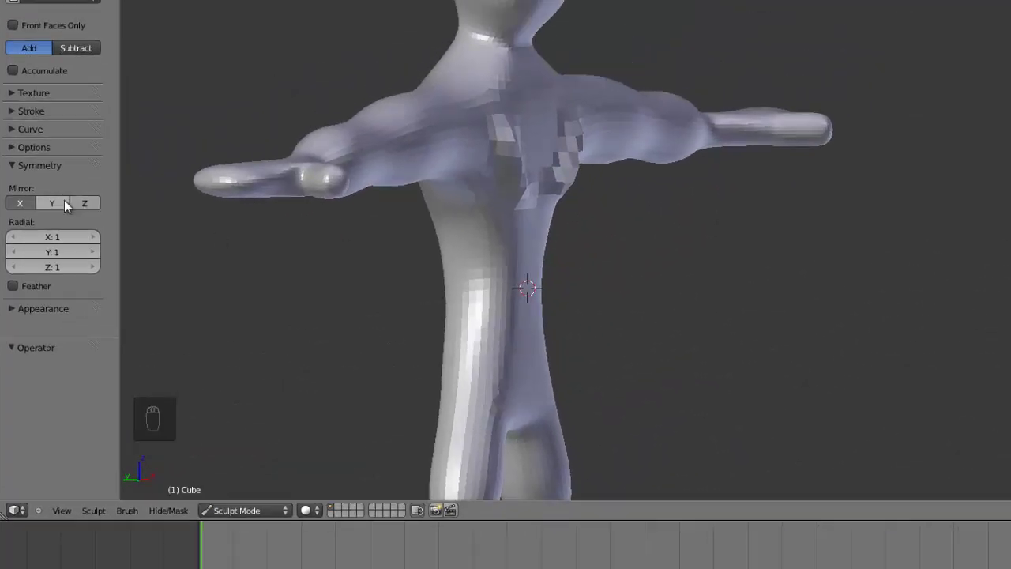
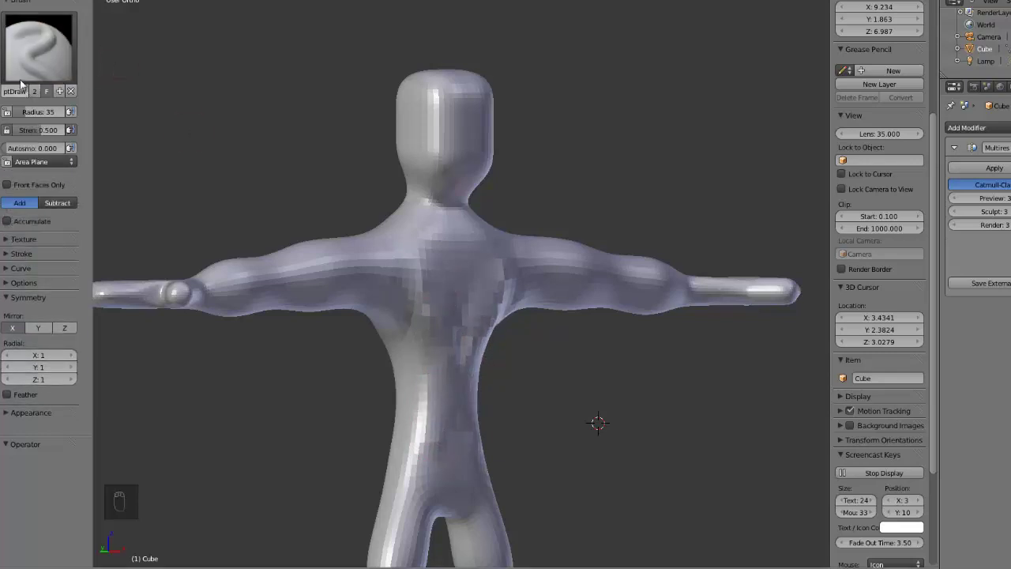
Sculpt detail on face, chest and arms and raise the brush radius to 105.
middle_click(96, 67)
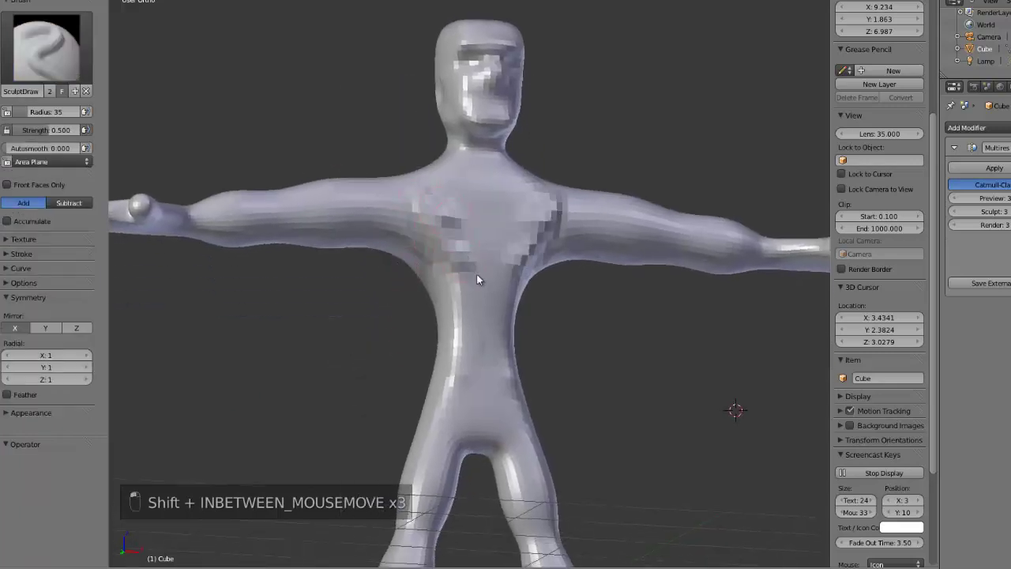
key(f)
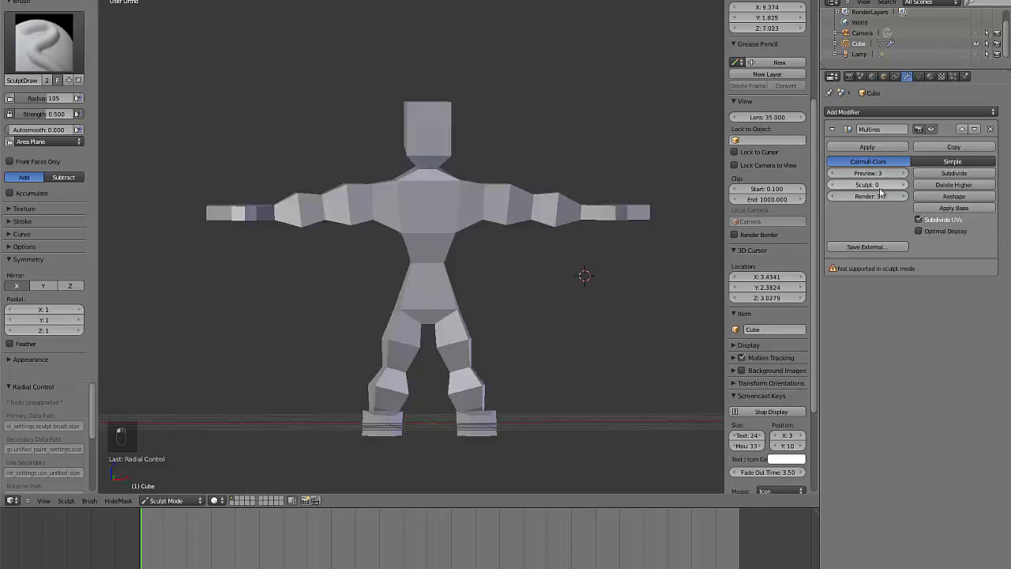
Drop the Multires sculpt level to 0 and back to 3, set preview level 2, undo once.
drag(903, 185, 380, 231)
drag(317, 222, 511, 213)
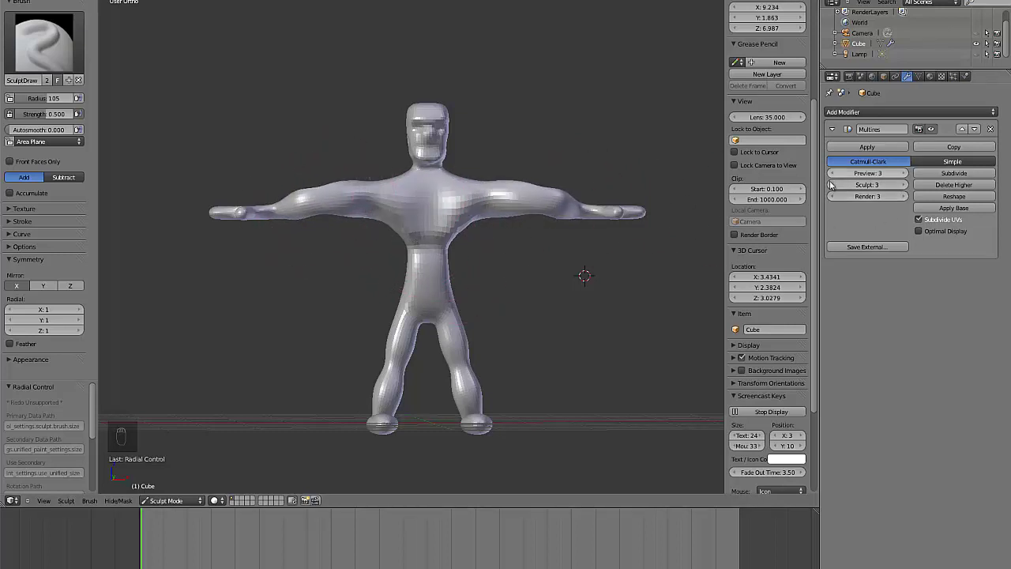
drag(832, 176, 835, 190)
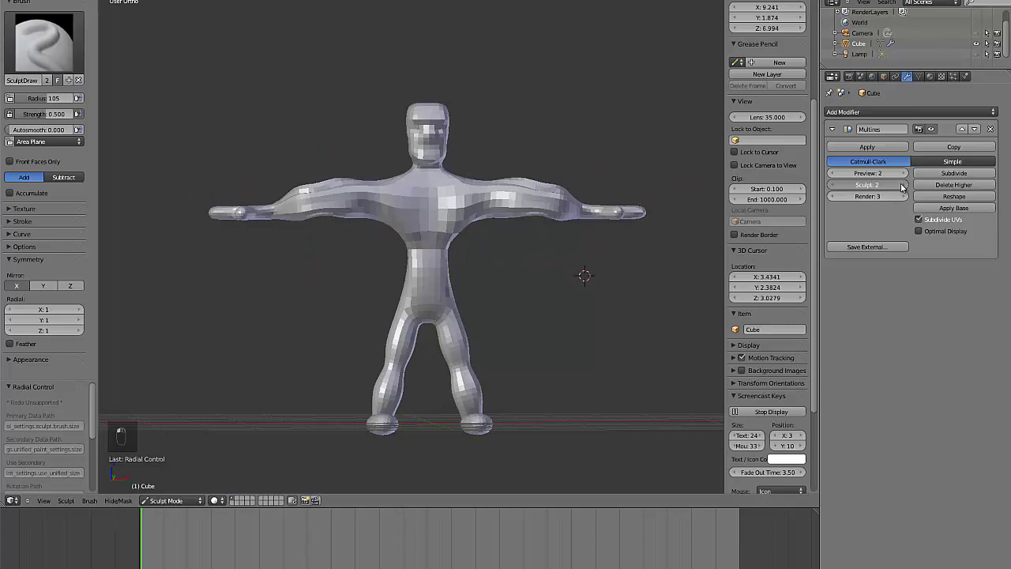
key(ctrl+z)
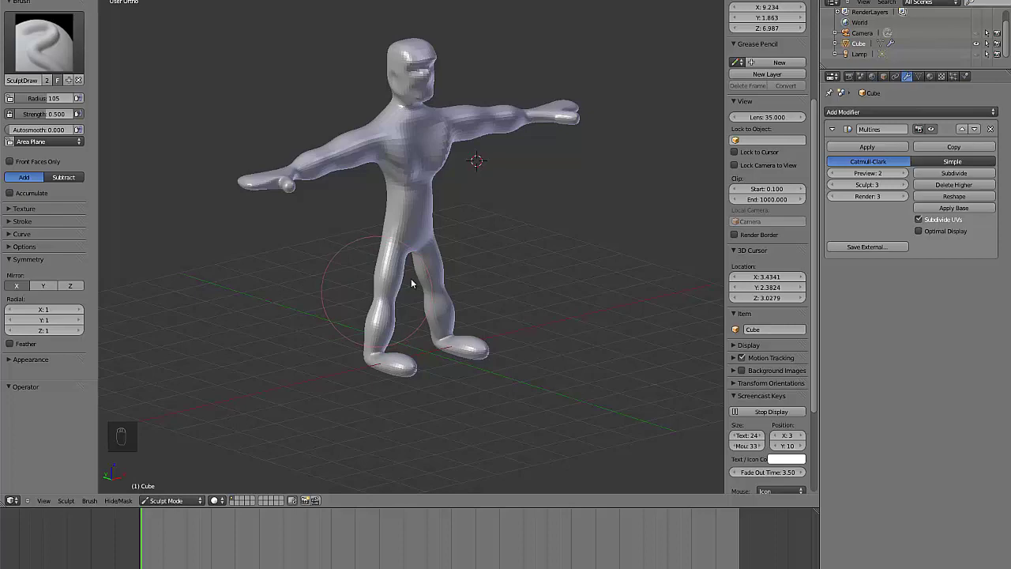
Select all faces of the base mesh and unwrap them with Smart UV Project.
key(Tab)
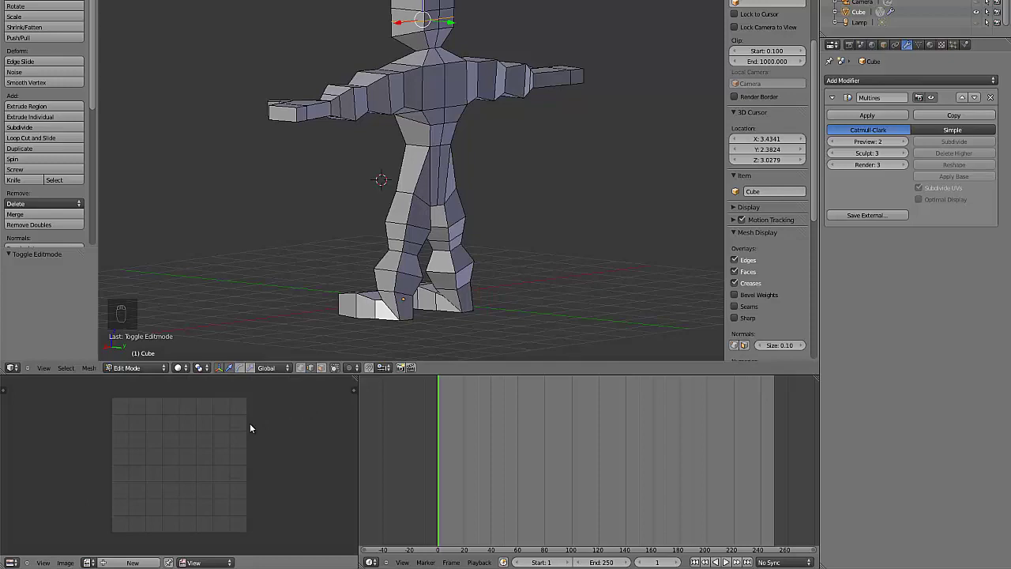
key(a)
key(a)
key(u)
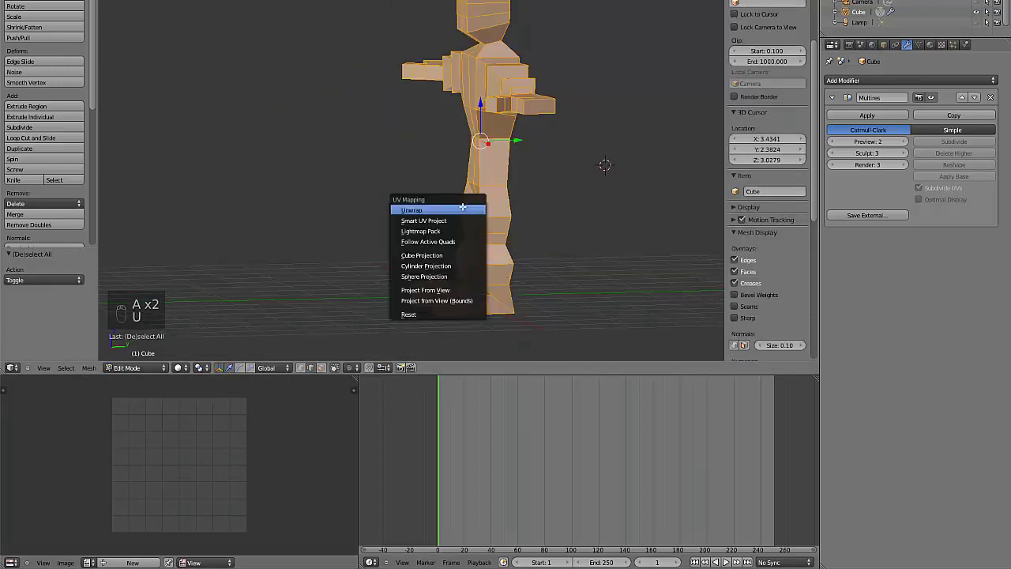
key(u)
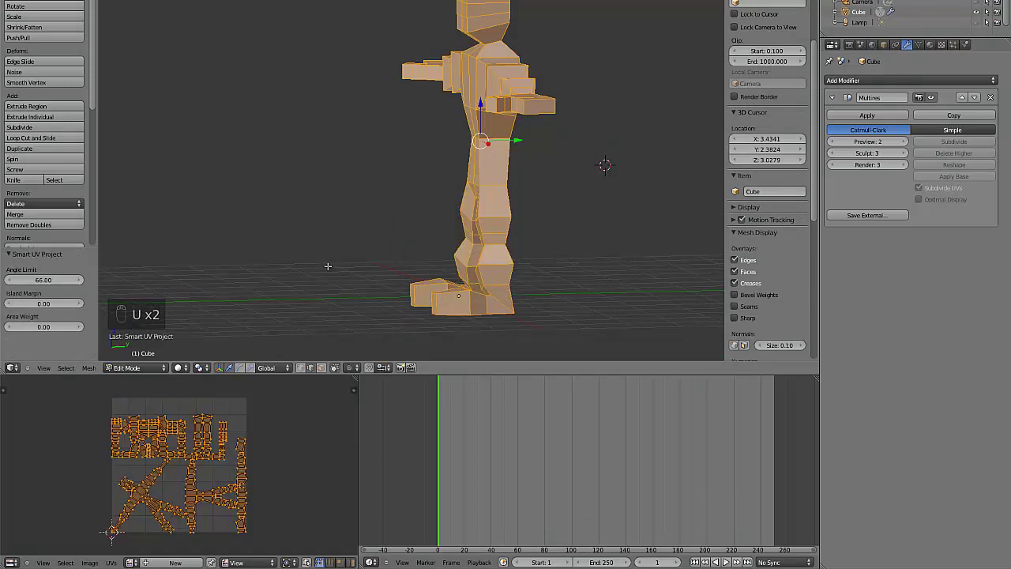
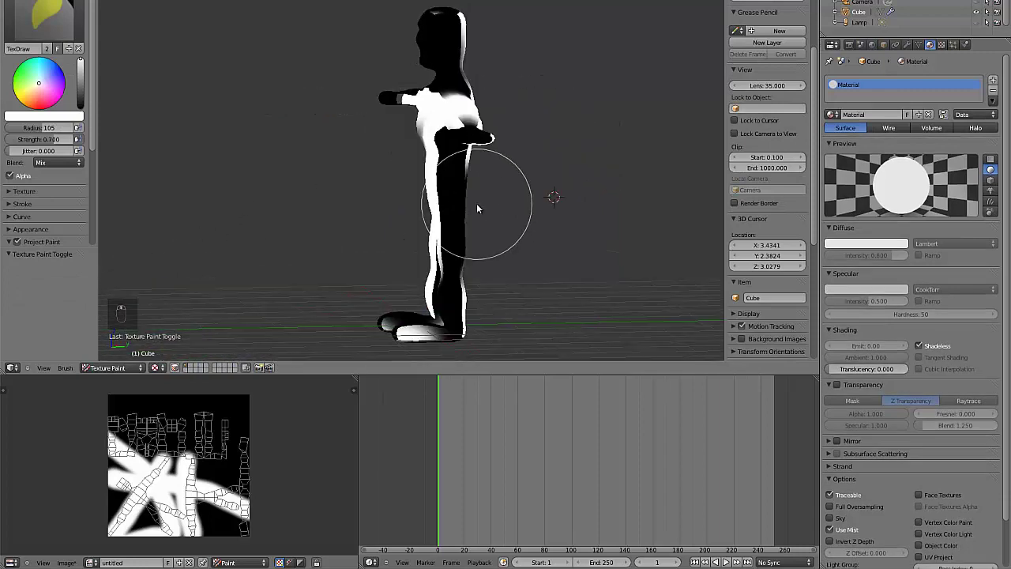
Brush white paint over the character's torso and arms in Texture Paint mode.
drag(446, 65, 333, 200)
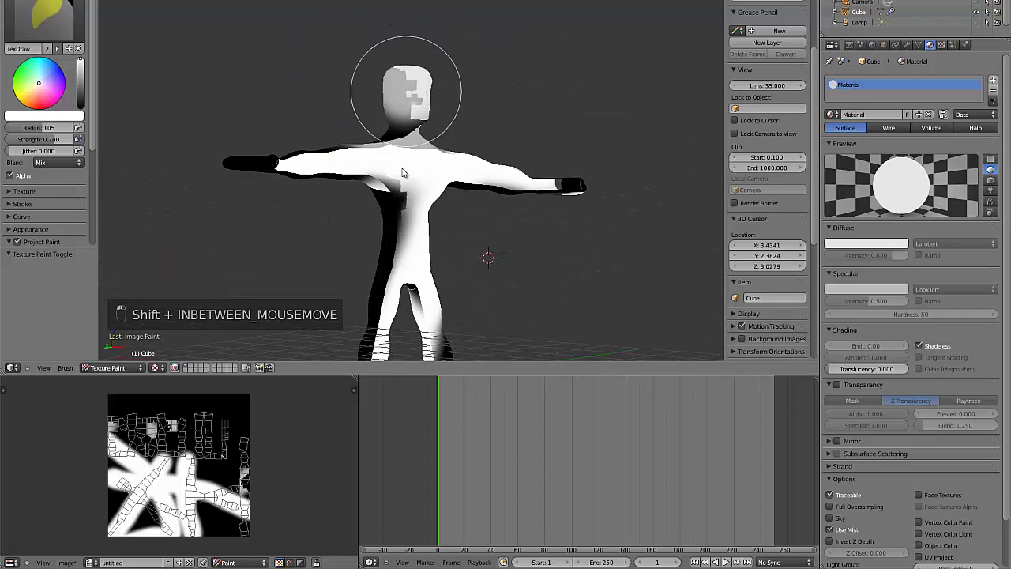
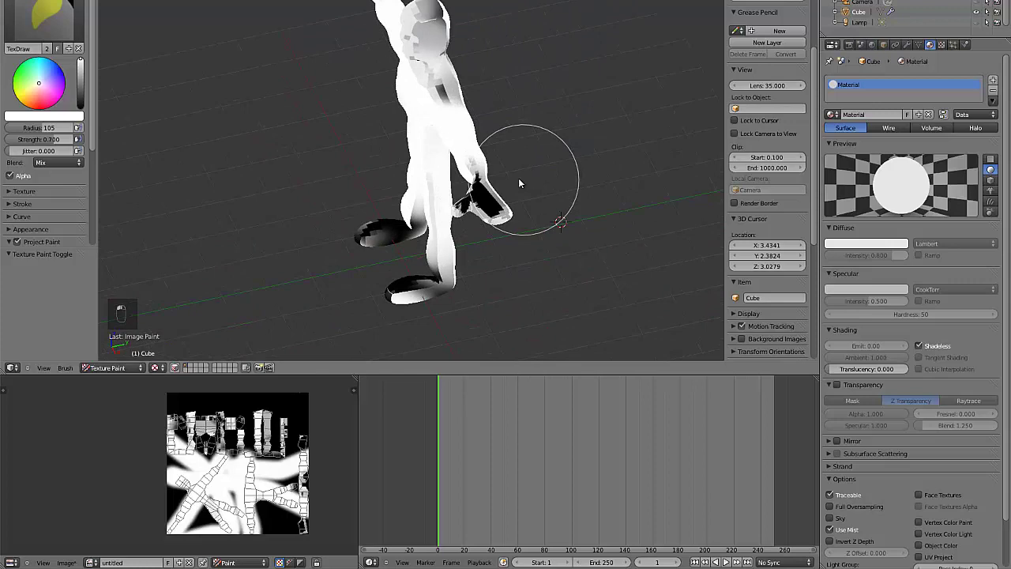
Mark a seam down the body's centre edges and unwrap the mesh along it.
key(Tab)
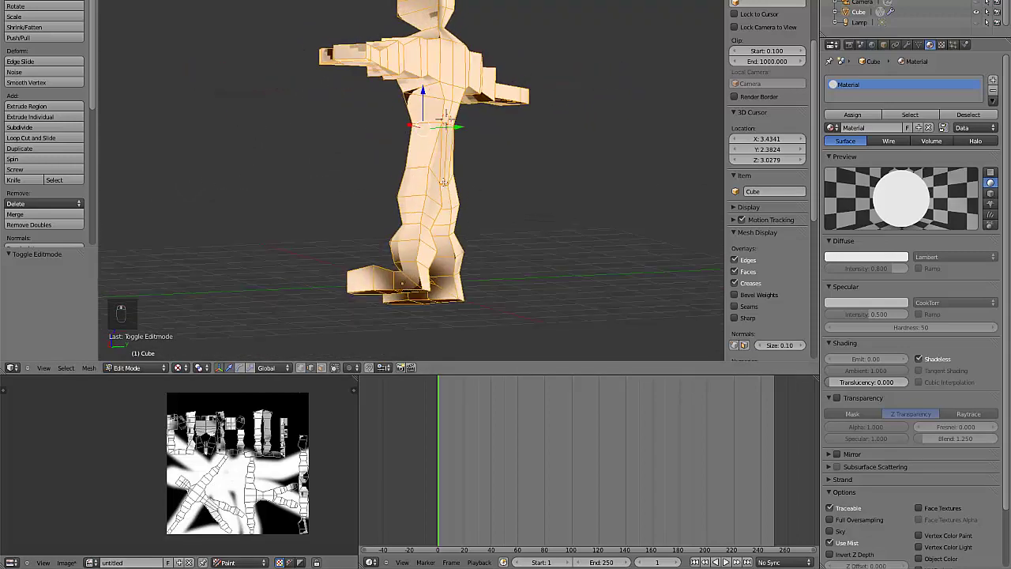
key(Tab)
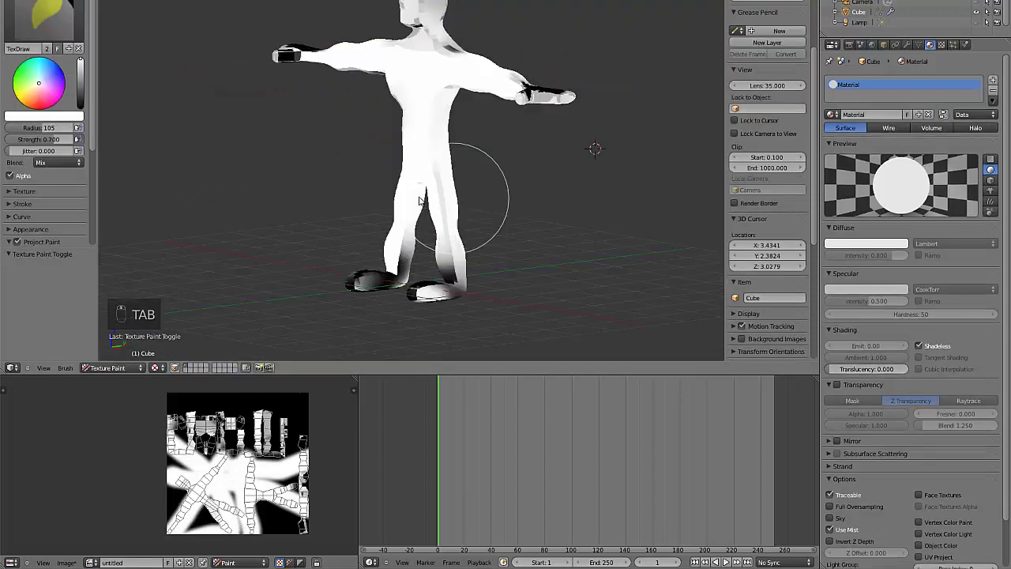
key(Tab)
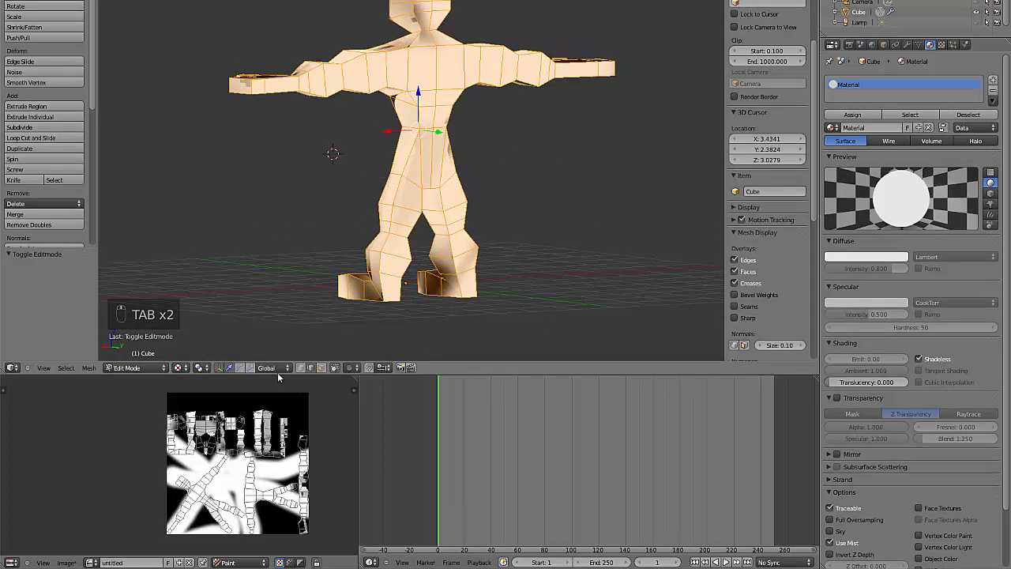
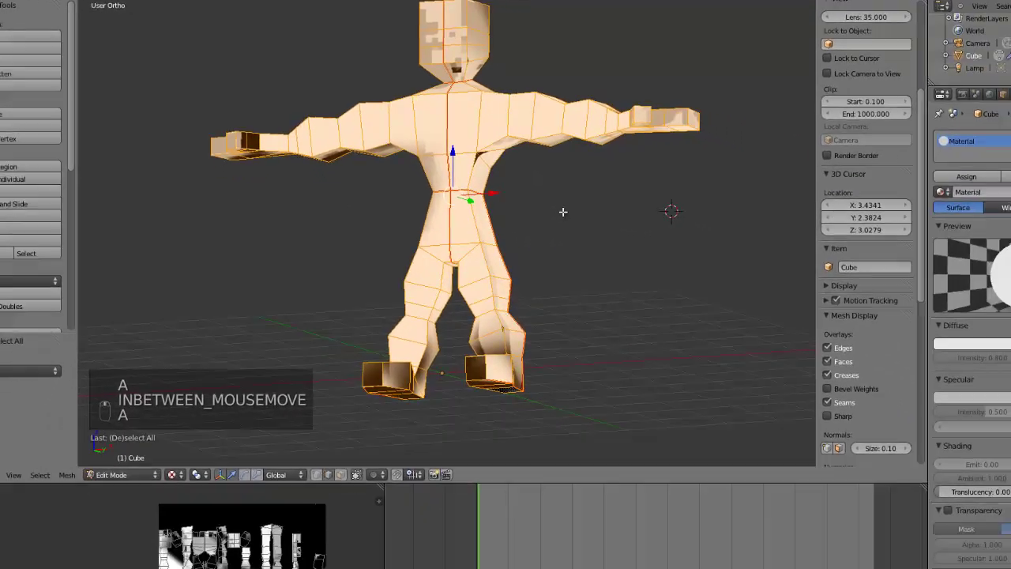
key(u)
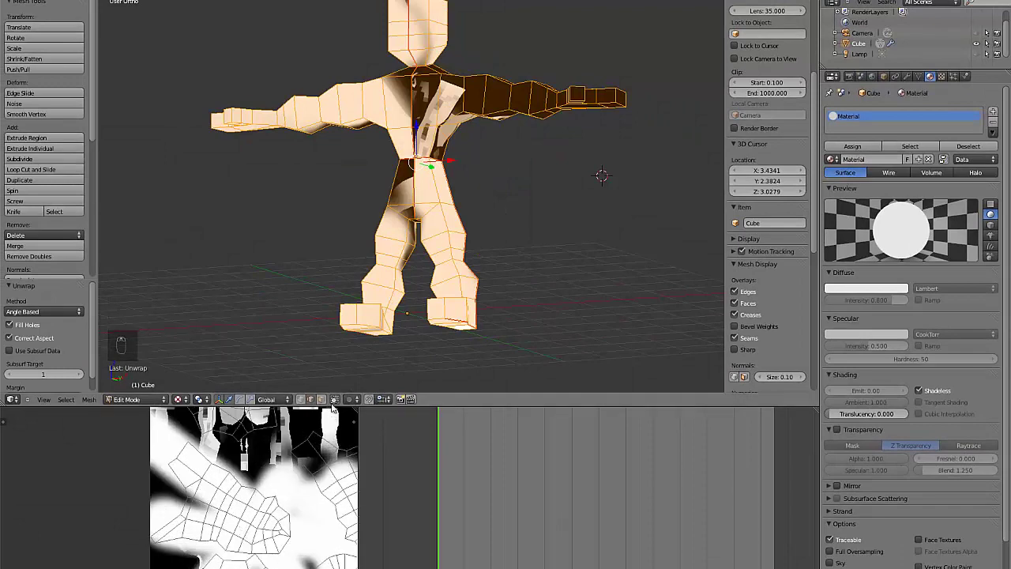
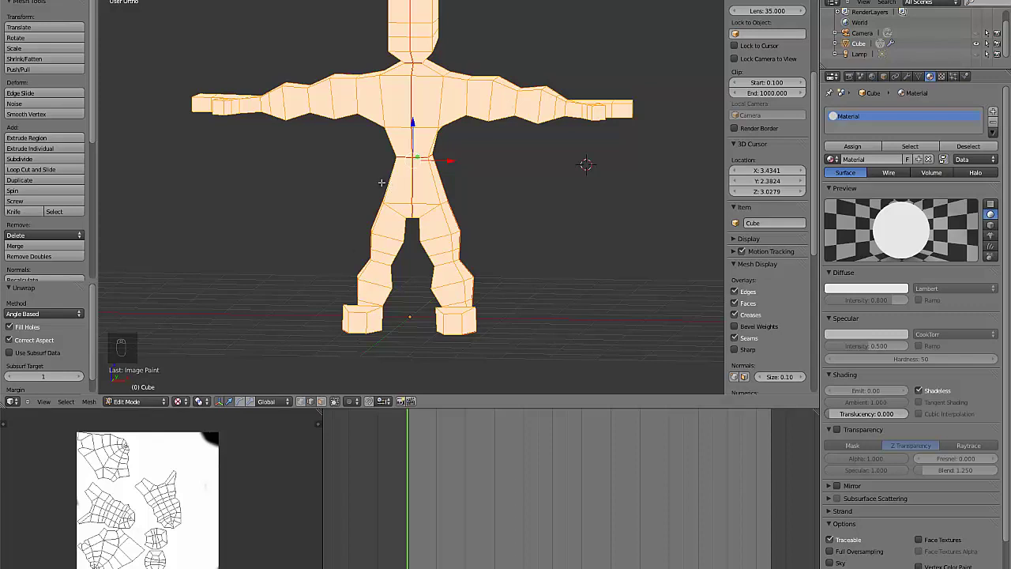
Leave Edit Mode, orbit the model and drop the Multires preview level to 0.
key(Tab)
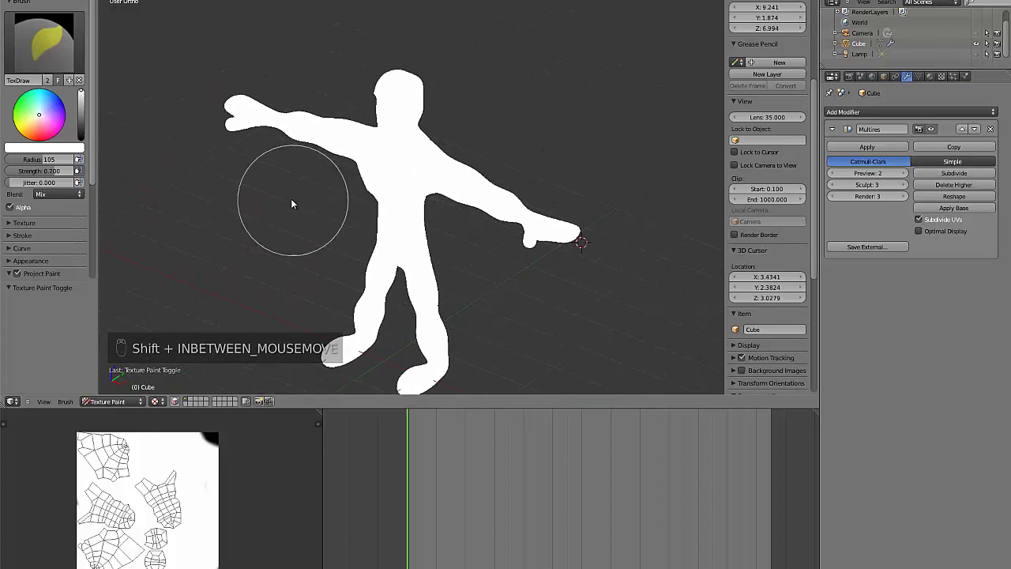
drag(361, 204, 906, 174)
drag(906, 173, 836, 176)
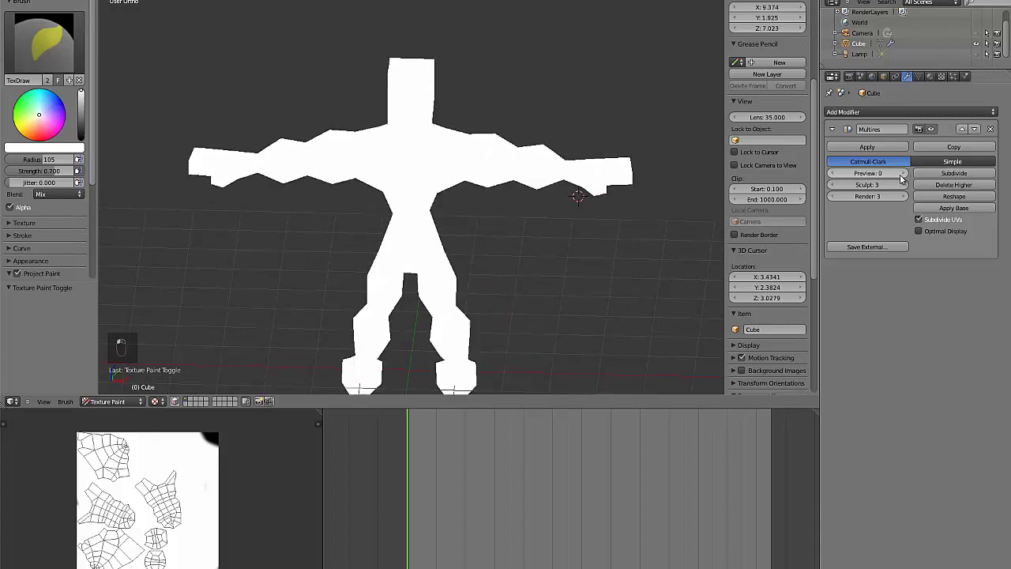
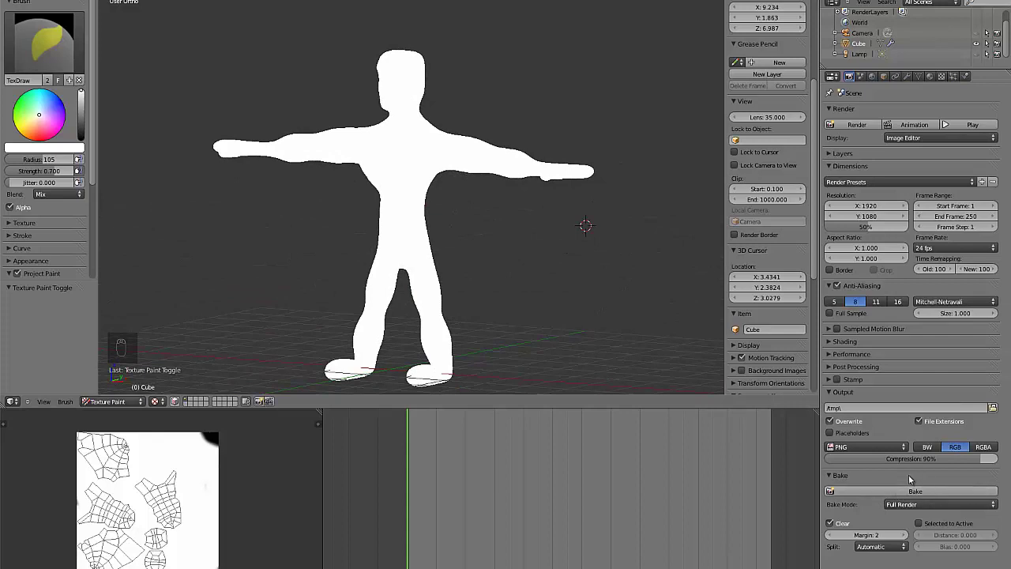
Return to a front view and set the bake mode to Ambient Occlusion.
drag(975, 507, 671, 343)
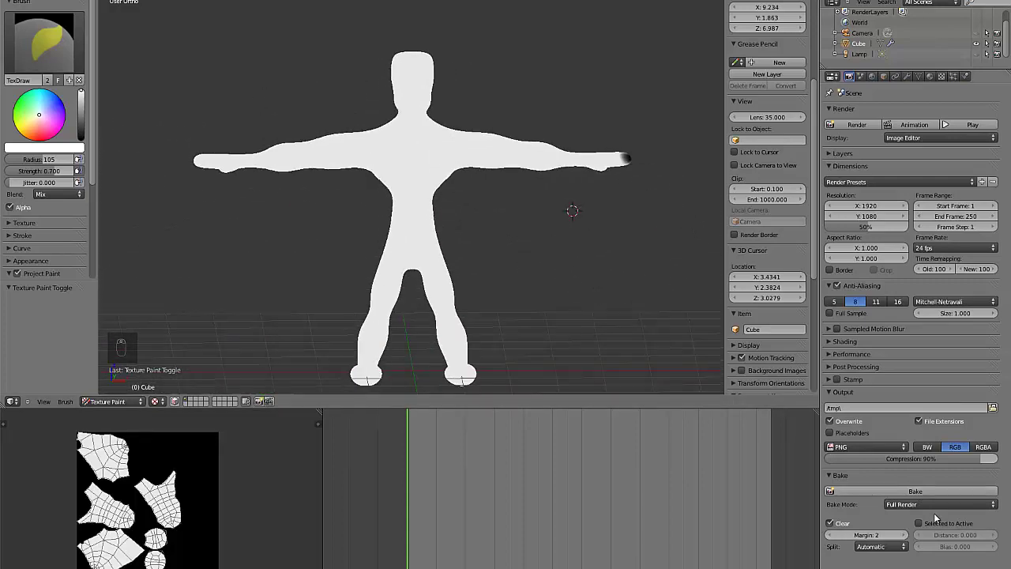
drag(937, 511, 911, 494)
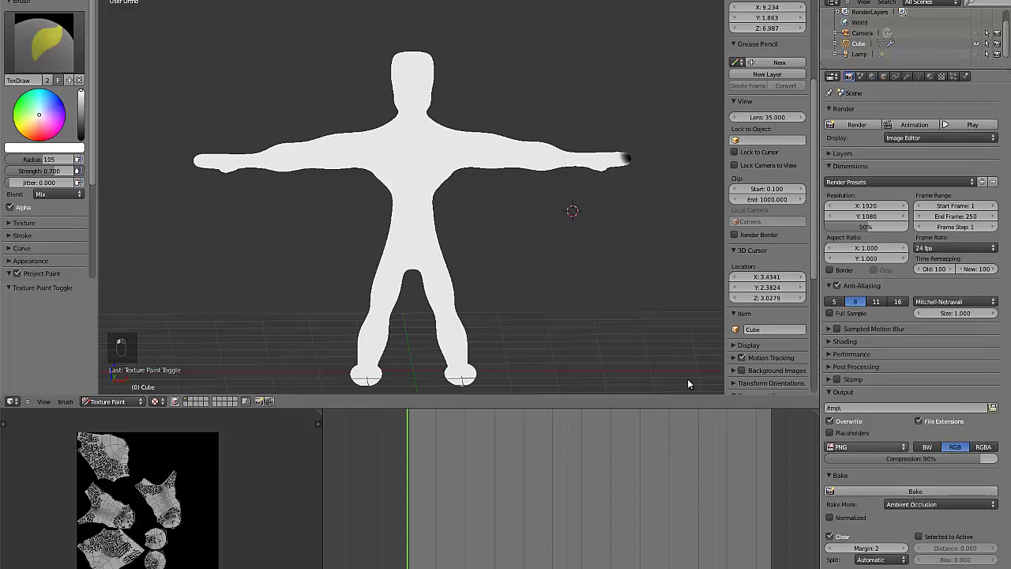
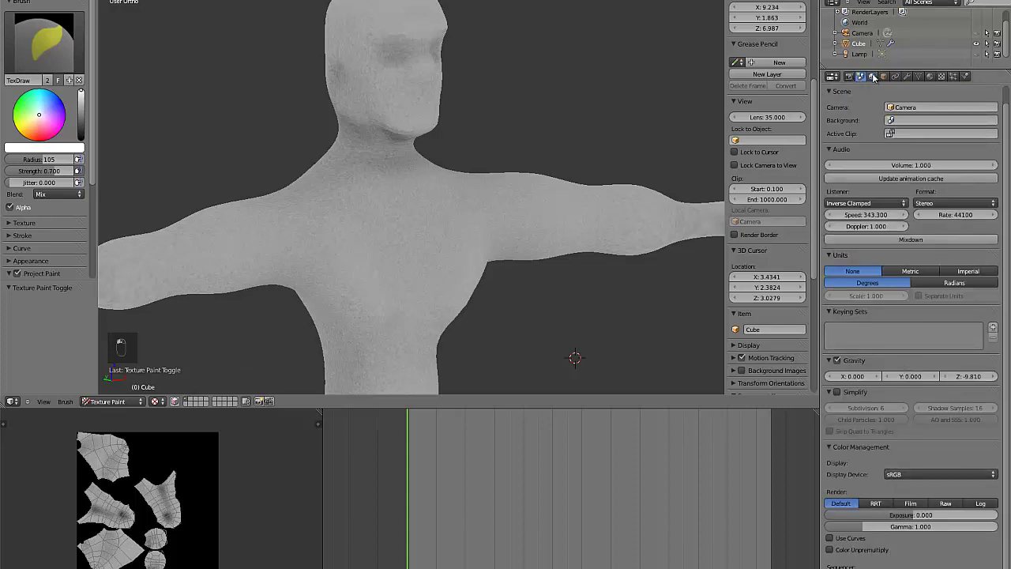
Paint the torso and upper arms light blue and the hips and legs yellow.
click(316, 210)
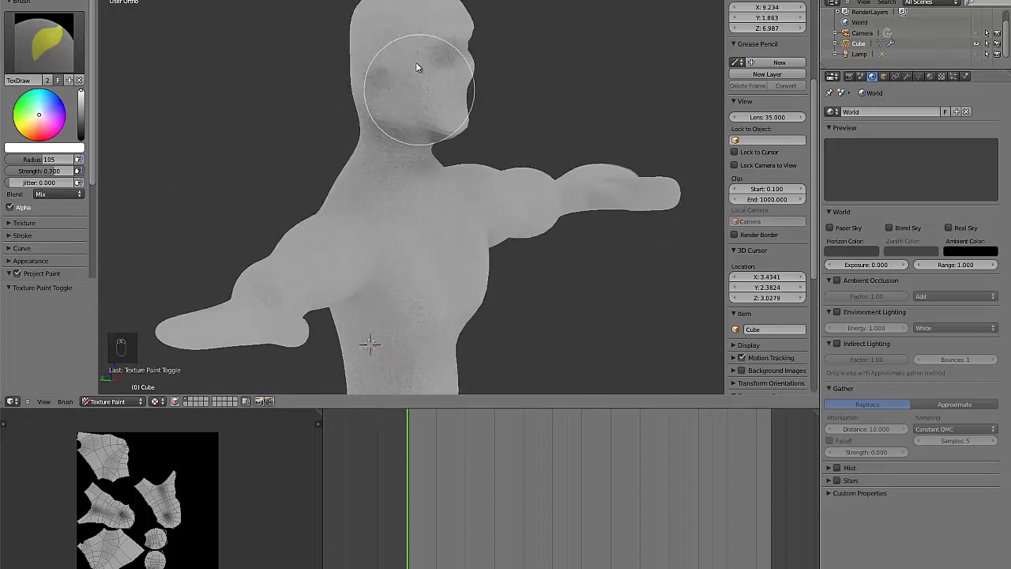
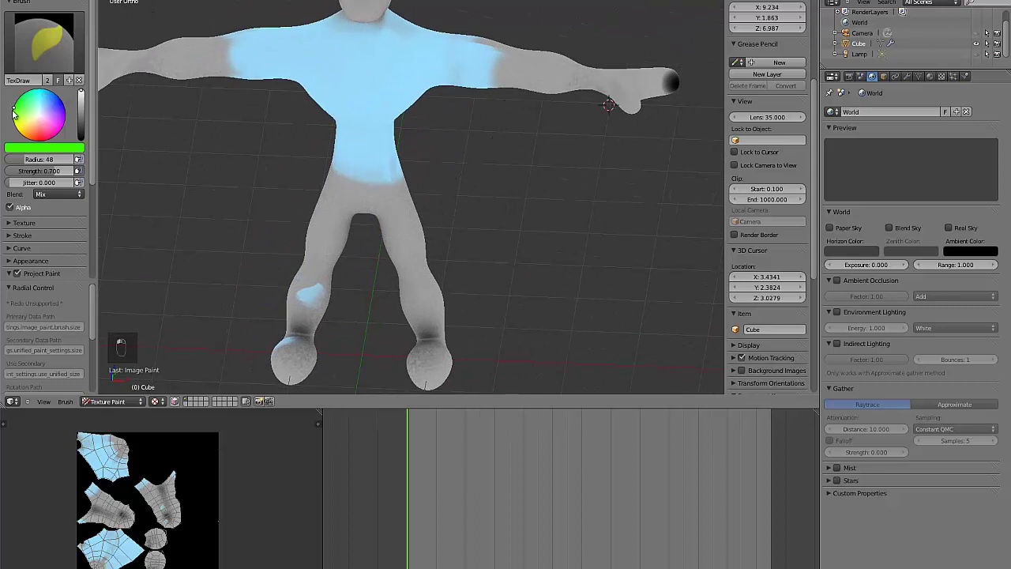
Shrink the brush radius for a smaller dark olive detailing brush.
key(f)
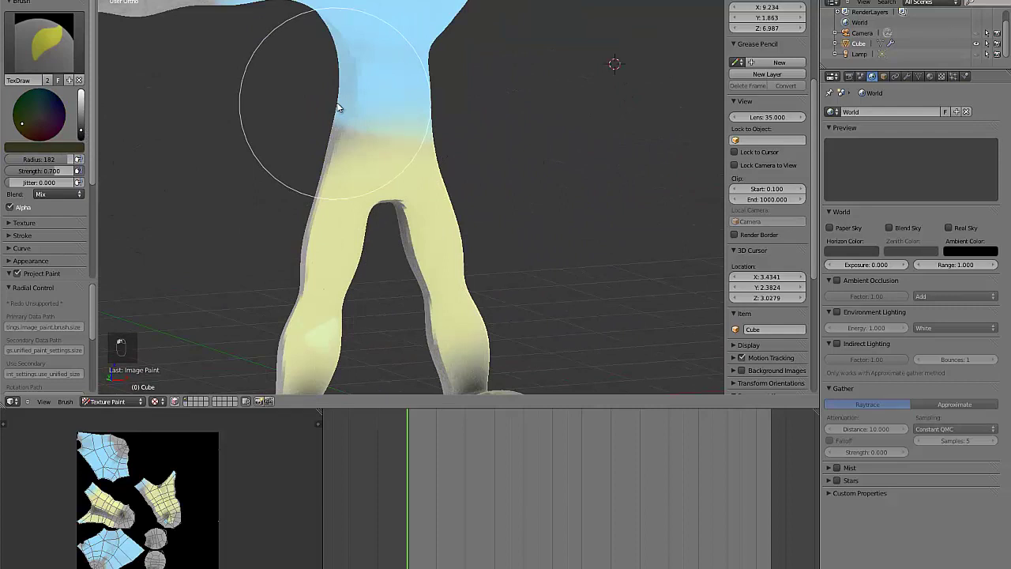
Paint two dark eyes and a smiling mouth on the face, undoing a stray stroke.
key(f)
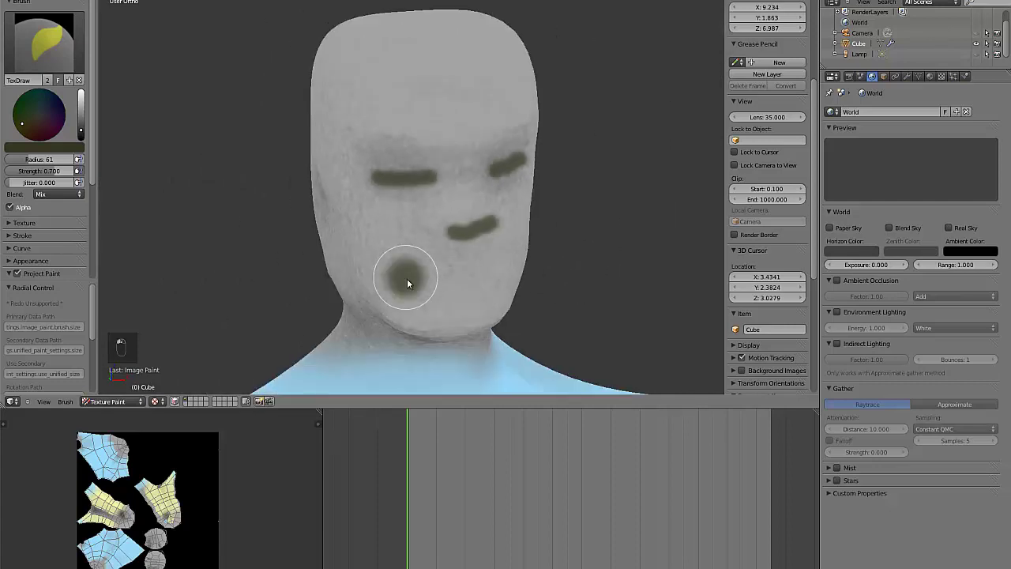
key(ctrl+z)
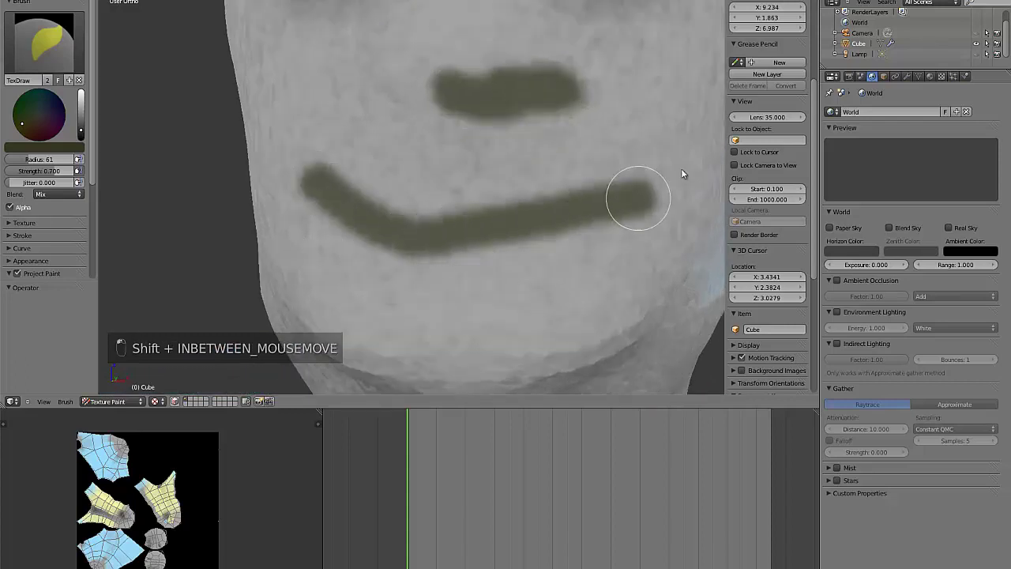
drag(498, 266, 477, 268)
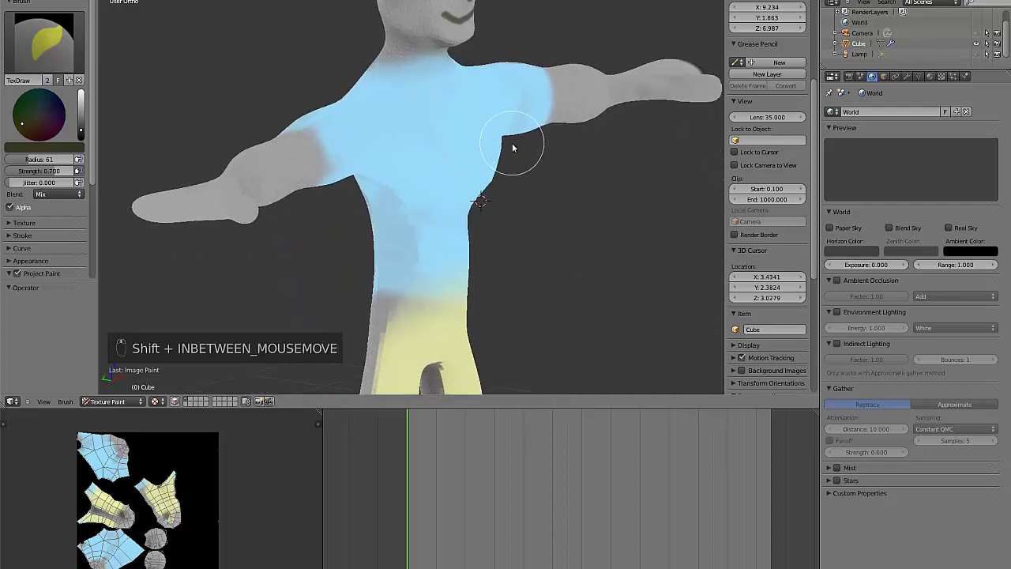